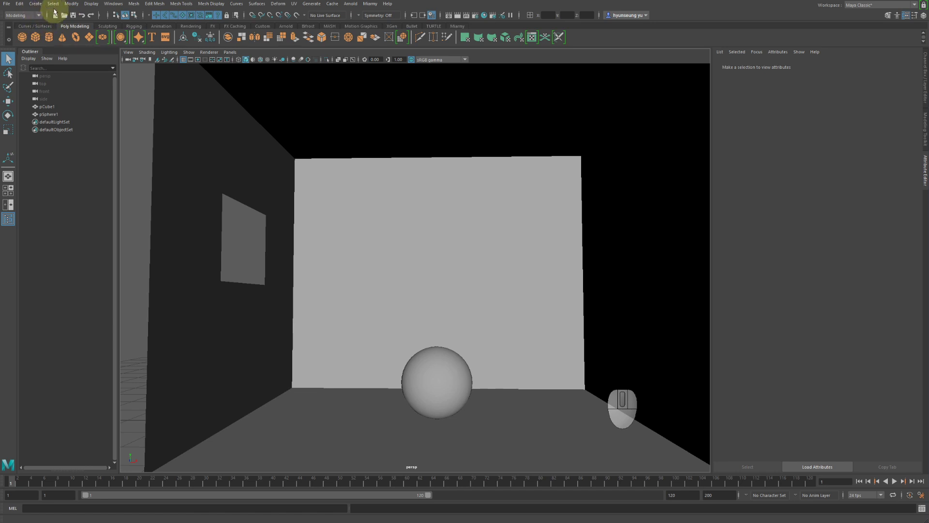
- Create a directional light and rotate it at the window so it aims into the room
{"action": "left_click", "coordinate": [45, 6]}
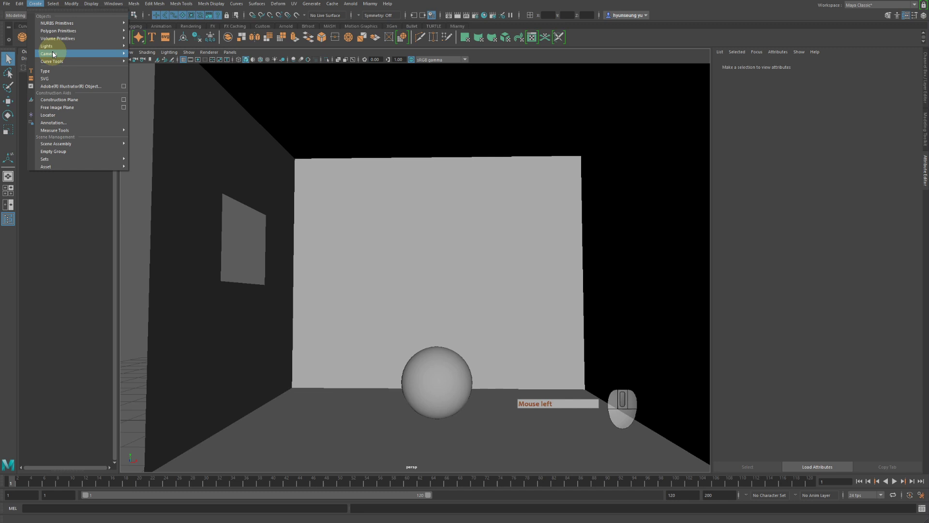
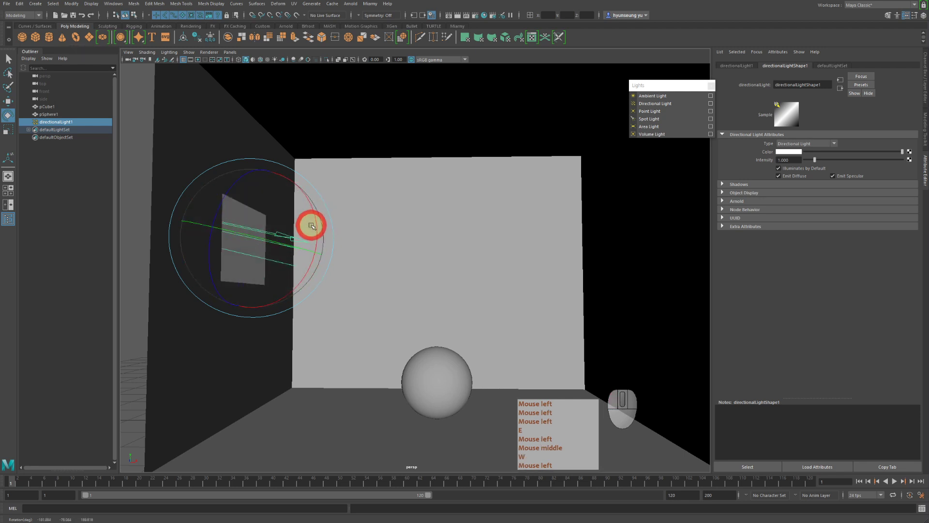
{"action": "left_click_drag", "start_coordinate": [313, 223], "coordinate": [313, 247]}
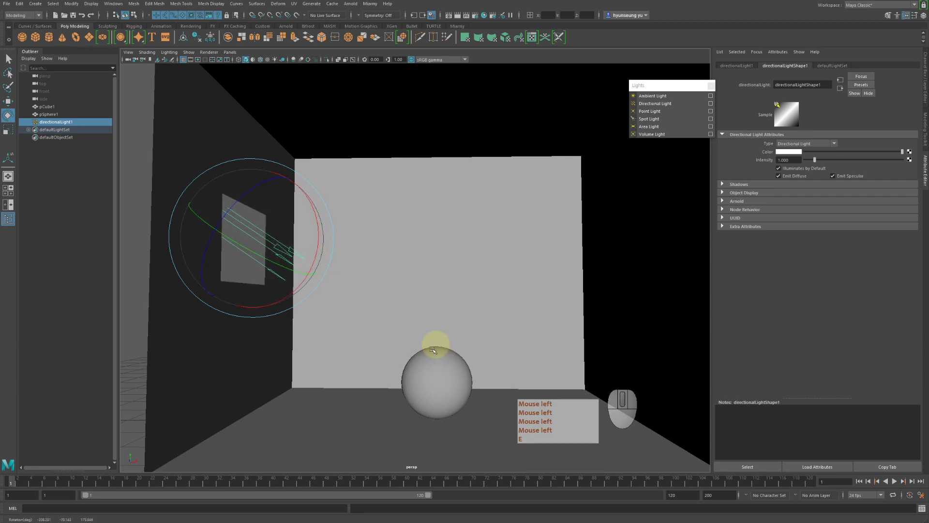
{"action": "key", "text": "w"}
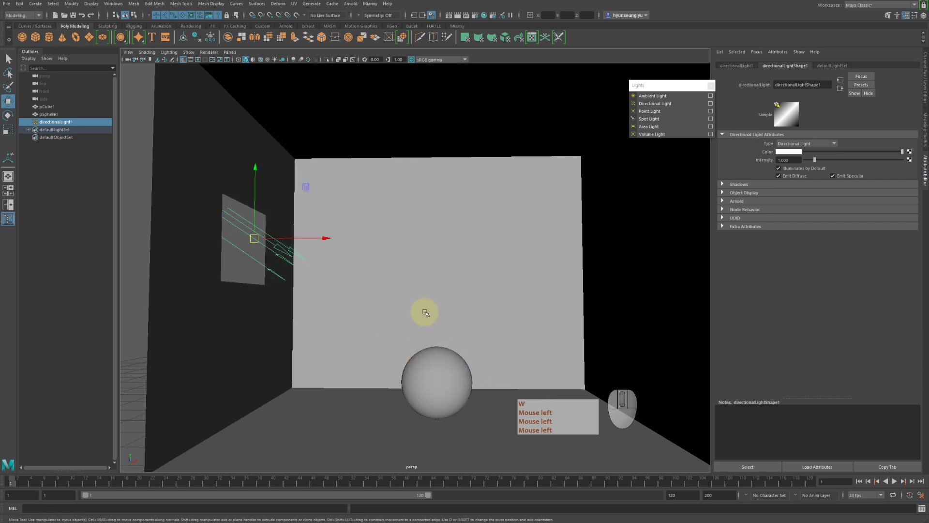
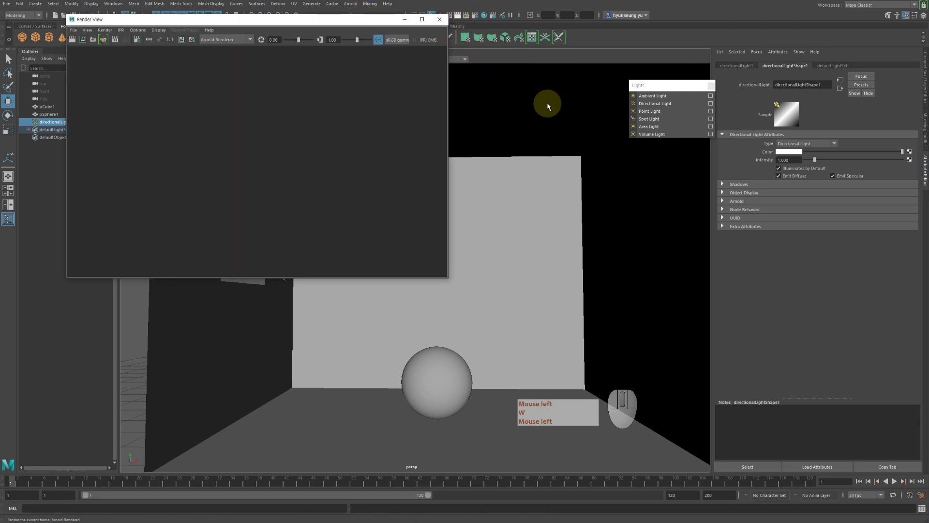
- Render the current frame in Render View with the renderer switched from Arnold to Maya Software
{"action": "key", "text": "w"}
{"action": "left_click", "coordinate": [288, 27]}
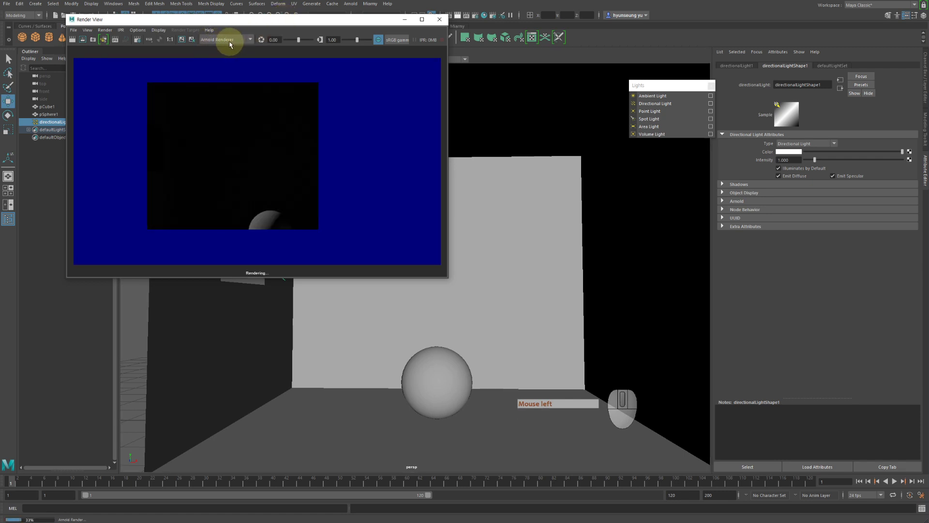
{"action": "left_click", "coordinate": [233, 43]}
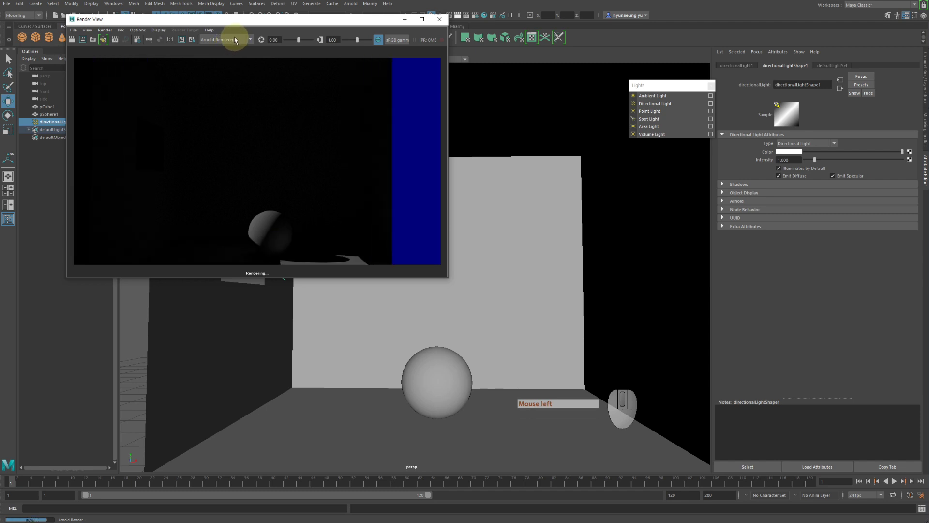
{"action": "left_click", "coordinate": [236, 50]}
- Move the Render View window off the scene and lower on screen
{"action": "left_click_drag", "start_coordinate": [234, 24], "coordinate": [698, 52]}
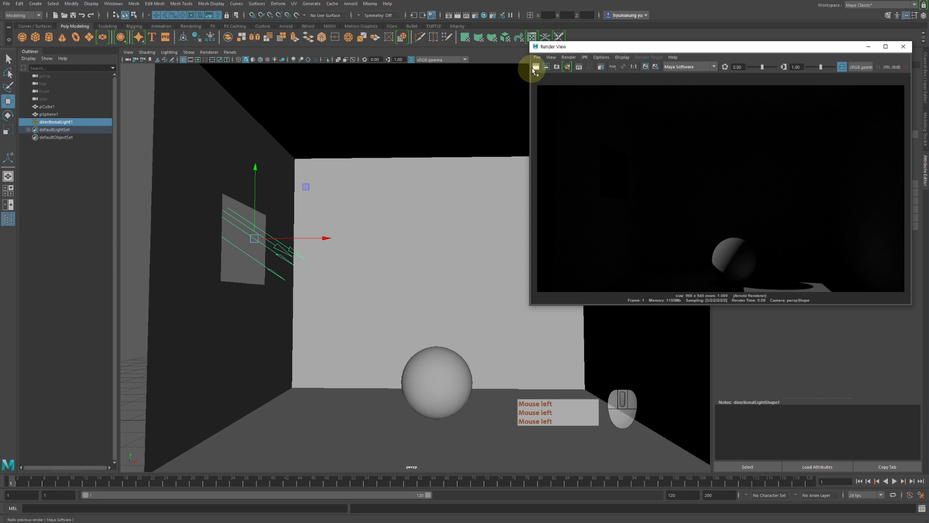
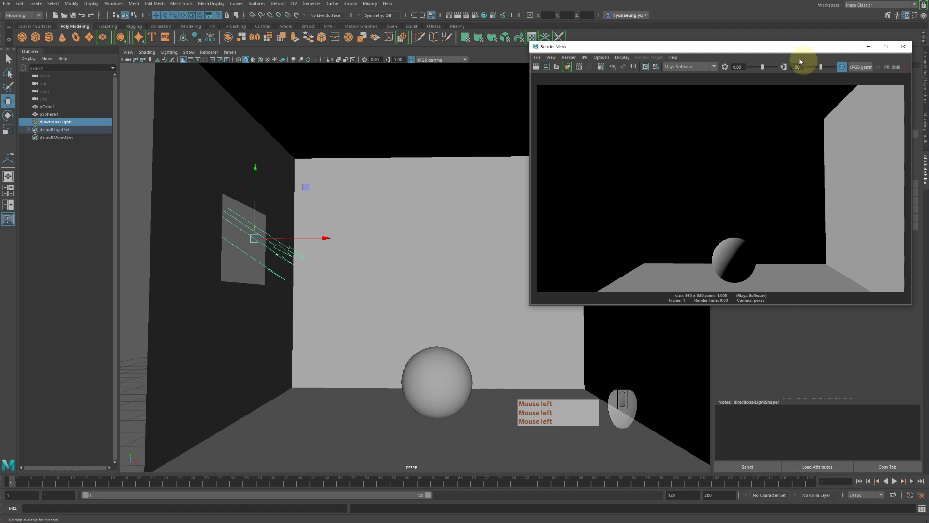
{"action": "left_click_drag", "start_coordinate": [786, 51], "coordinate": [807, 141]}
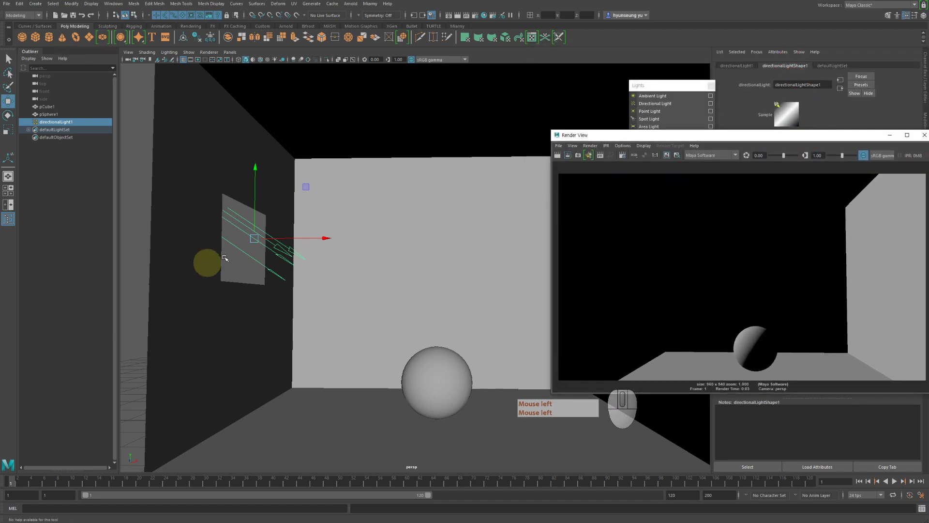
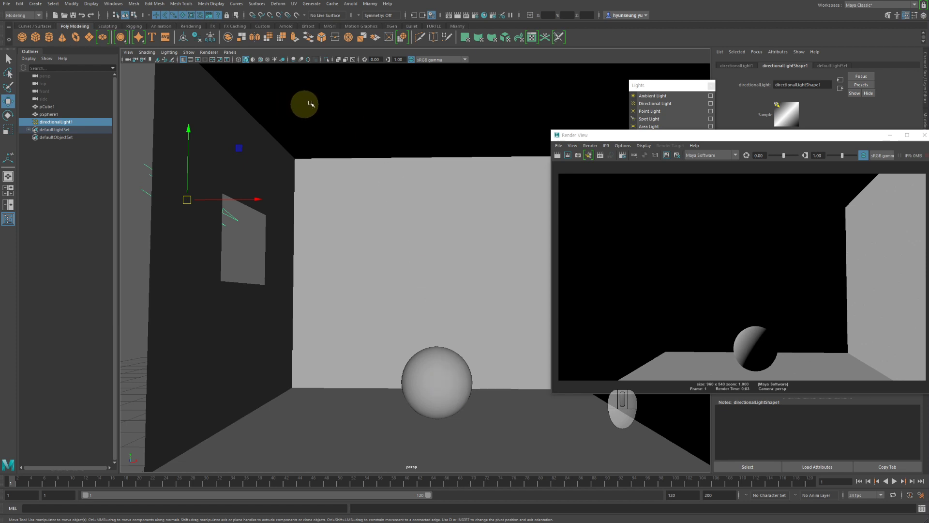
- Enable Raytracing under Raytracing Quality in the Maya Software render settings
{"action": "left_click", "coordinate": [479, 19]}
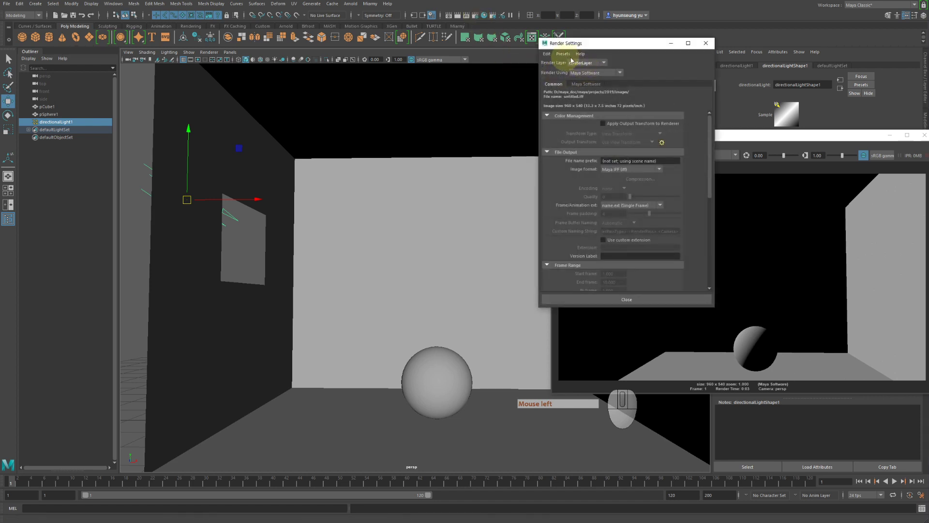
{"action": "left_click", "coordinate": [589, 83]}
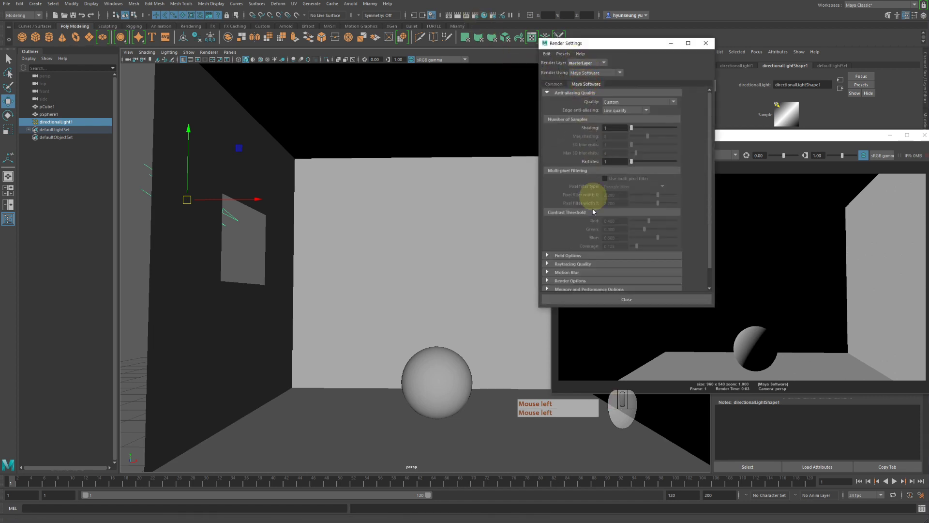
{"action": "scroll", "scroll_direction": "down", "scroll_amount": 3}
{"action": "left_click", "coordinate": [577, 246]}
{"action": "left_click", "coordinate": [615, 253]}
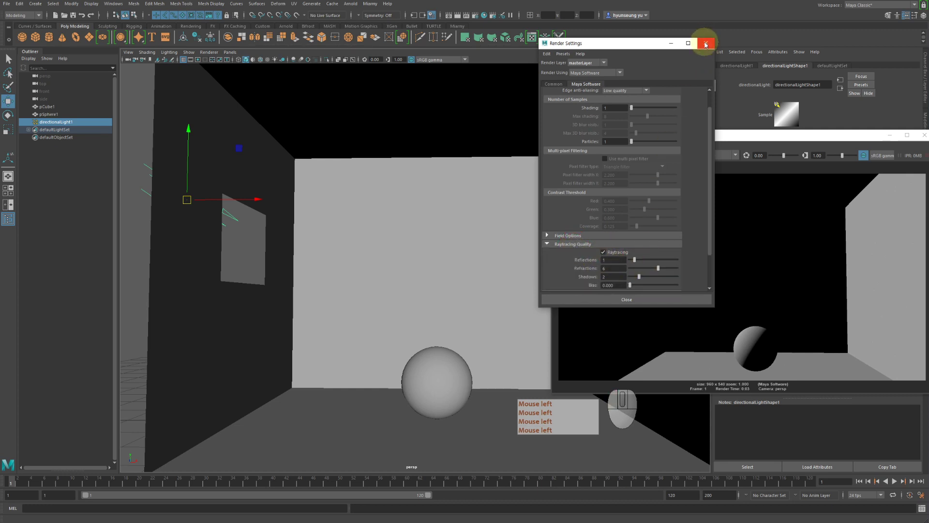
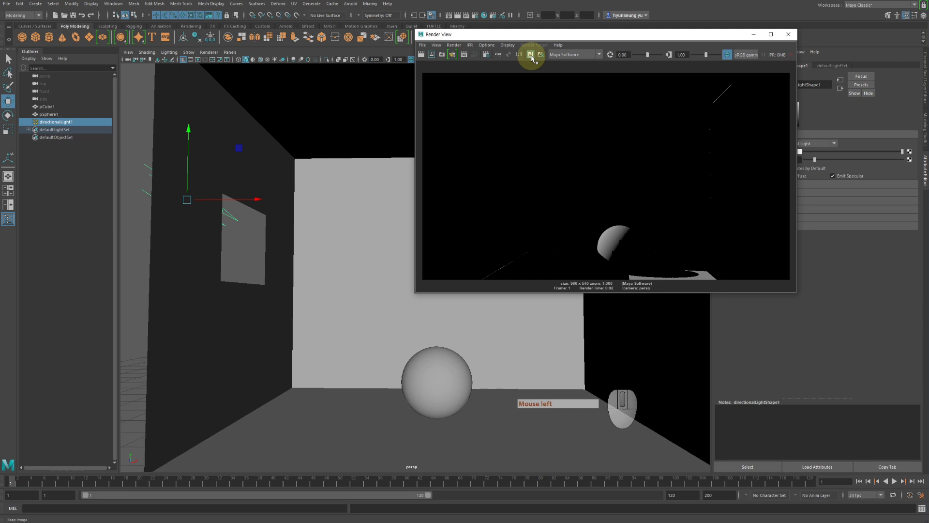
- Keep the raytraced render of the sphere's shadow in Render View for comparison
{"action": "left_click", "coordinate": [533, 58]}
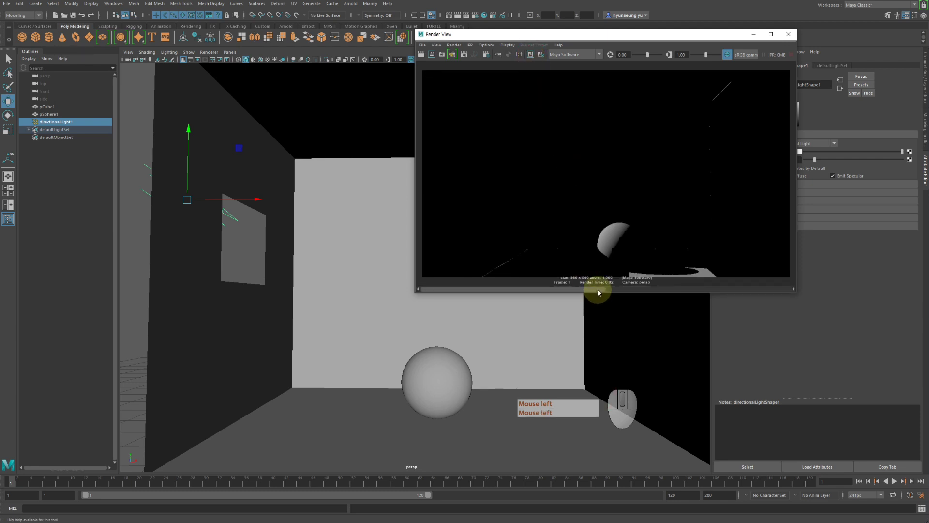
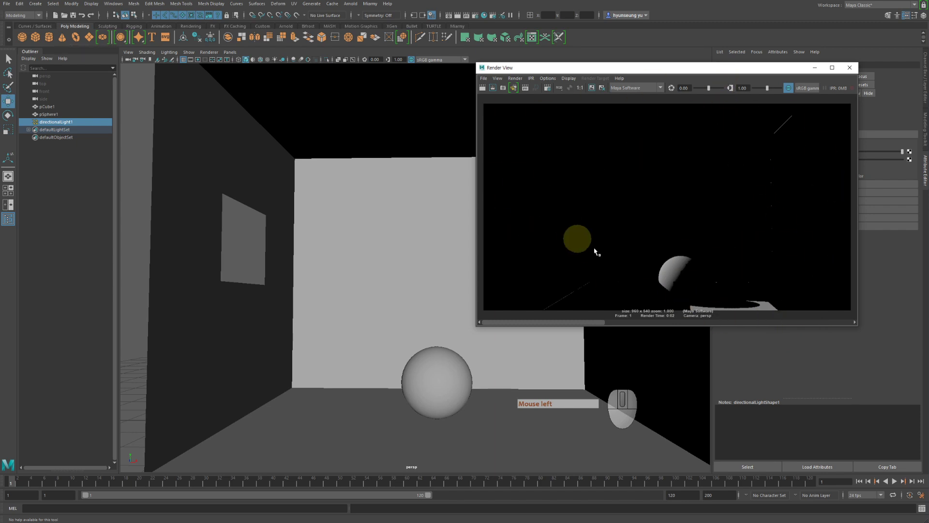
- Re-render the room with the new ambient light so it appears evenly brightened
{"action": "left_click", "coordinate": [701, 71]}
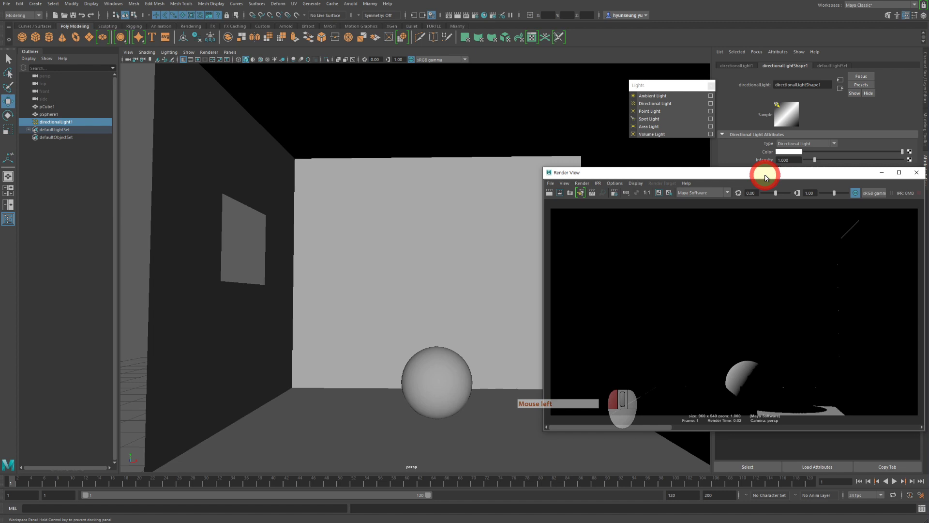
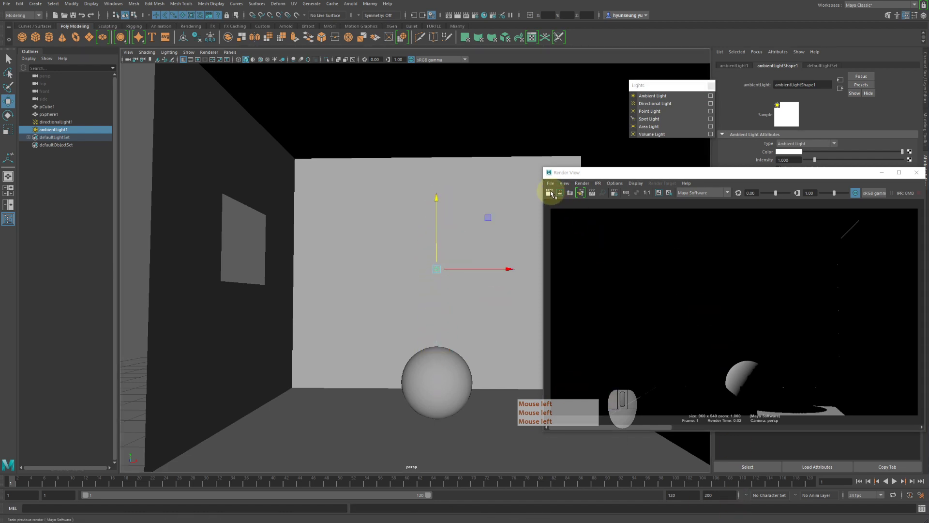
{"action": "left_click", "coordinate": [553, 193]}
{"action": "left_click", "coordinate": [770, 170]}
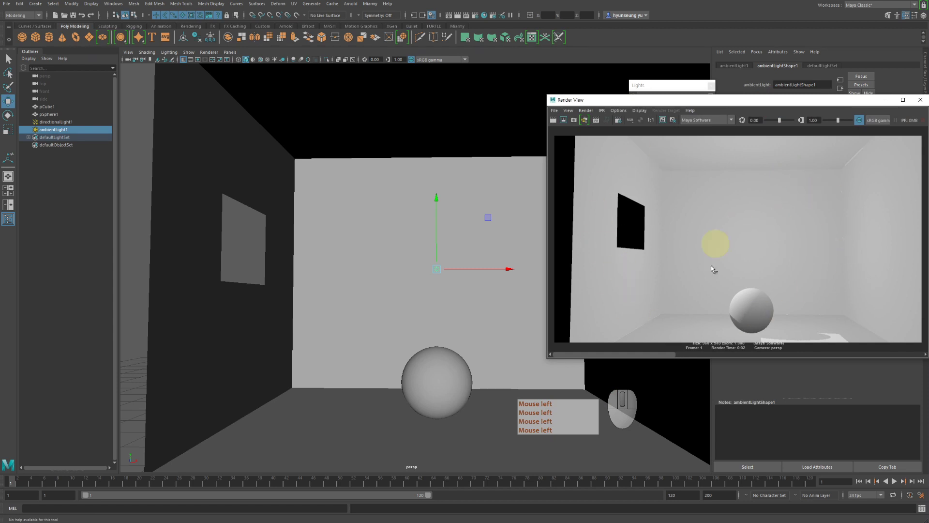
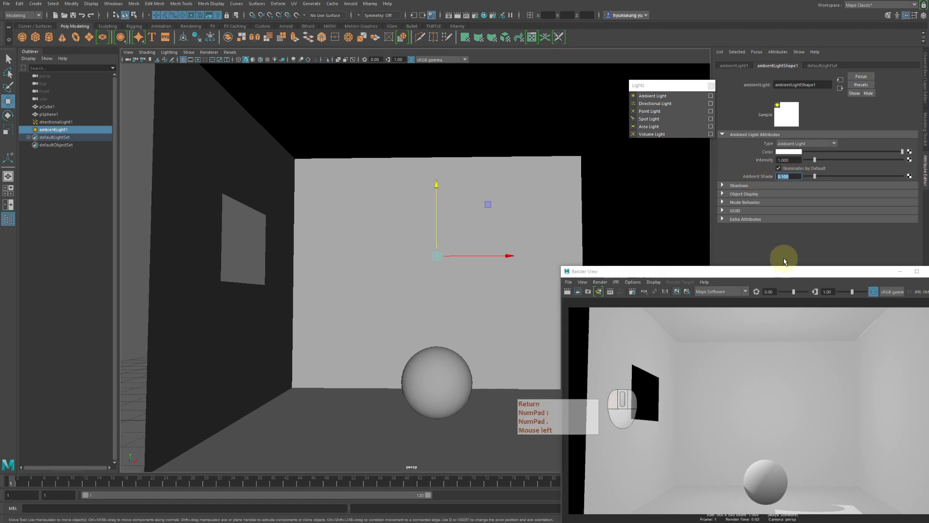
- Set the ambient light's Ambient Shade value to 1.0 in the Attribute Editor
{"action": "left_click", "coordinate": [774, 271]}
{"action": "key", "text": "KP_1"}
{"action": "key", "text": "KP_Decimal"}
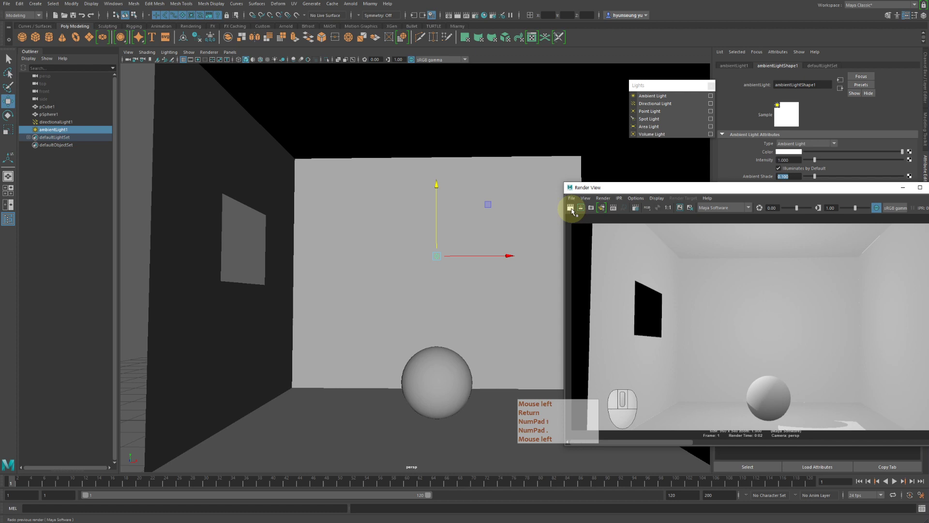
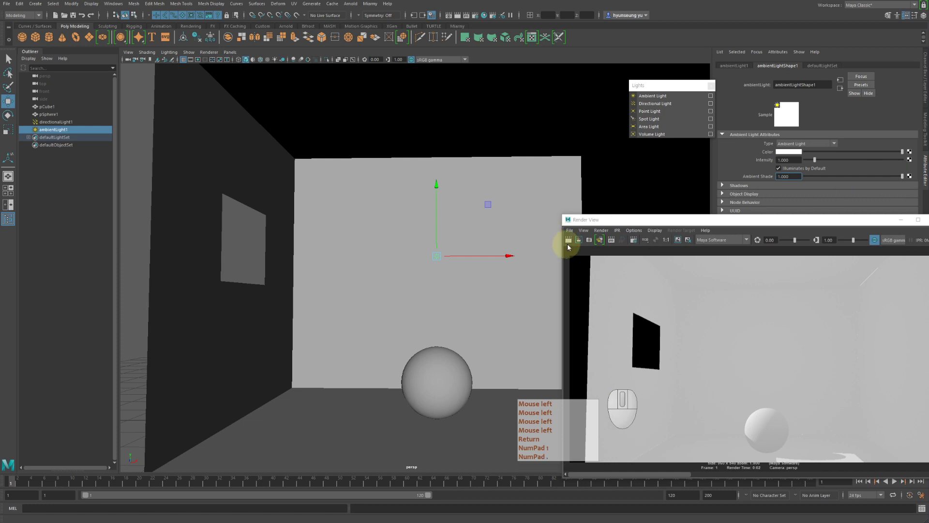
- Re-render the room showing the strongly shaded sphere and walls
{"action": "left_click", "coordinate": [570, 242]}
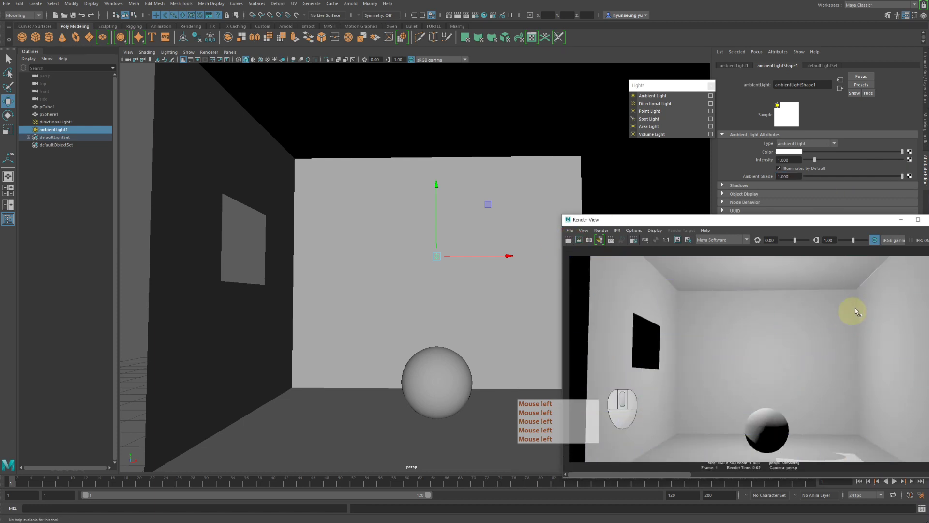
{"action": "left_click", "coordinate": [710, 360]}
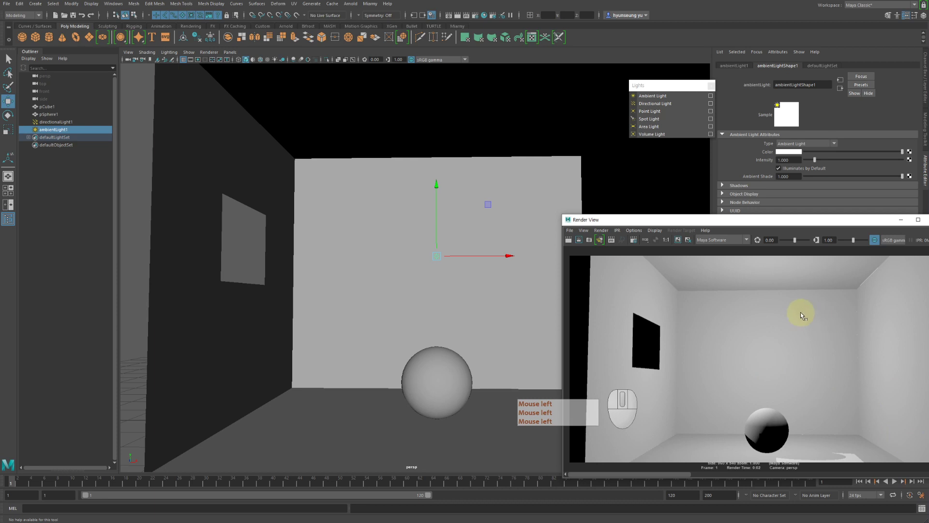
{"action": "left_click", "coordinate": [803, 315]}
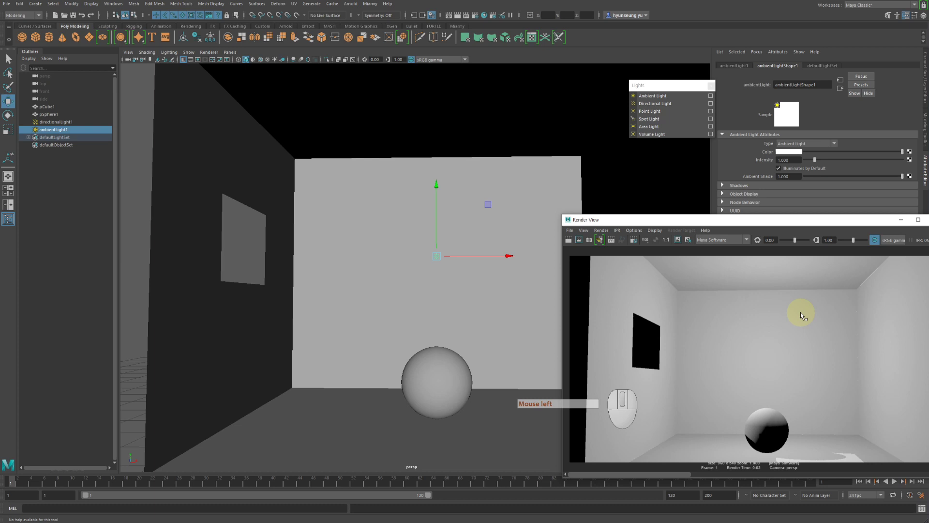
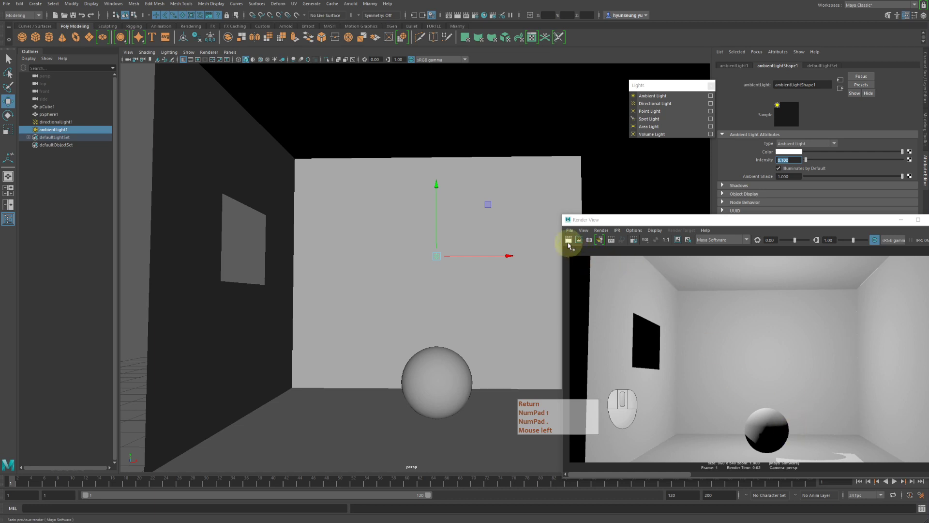
- Re-render the scene with the ambient light dimmed to about 0.1 intensity
{"action": "left_click", "coordinate": [570, 244]}
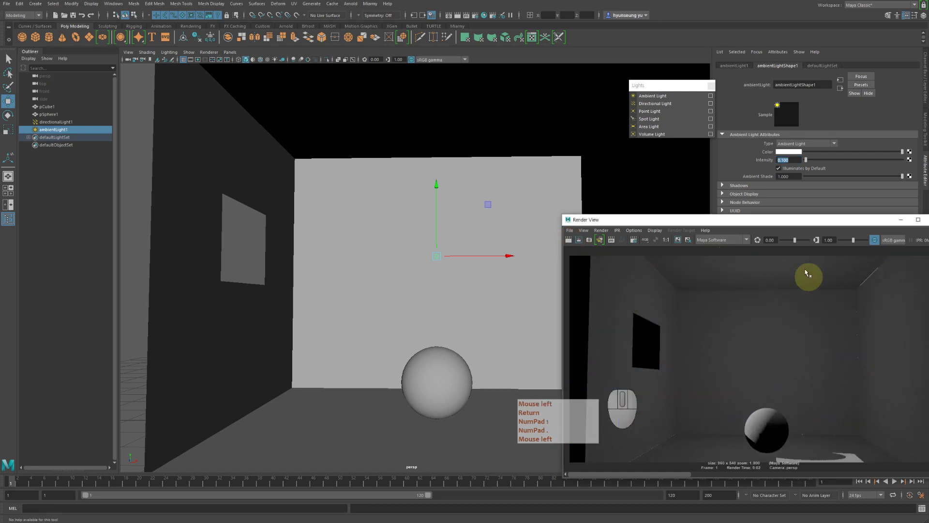
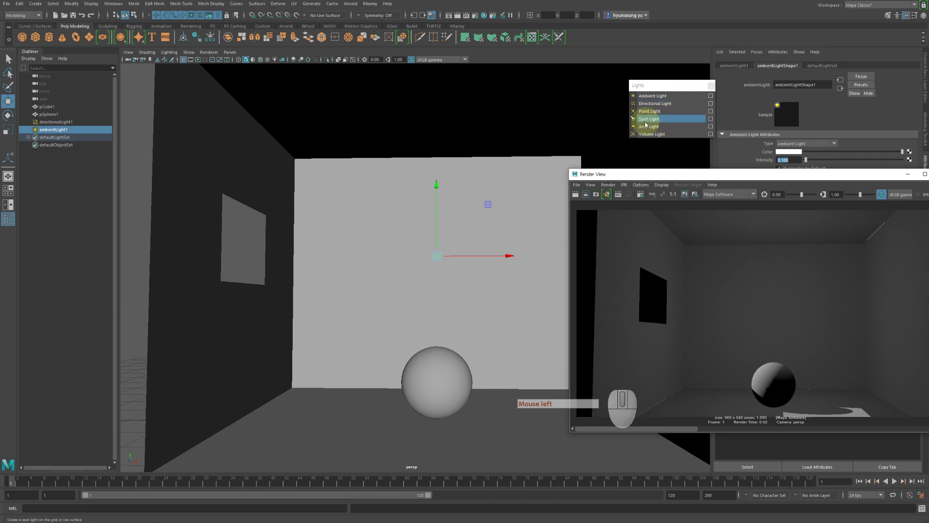
- Add an area light and raise it to the upper middle of the back wall
{"action": "left_click", "coordinate": [658, 129]}
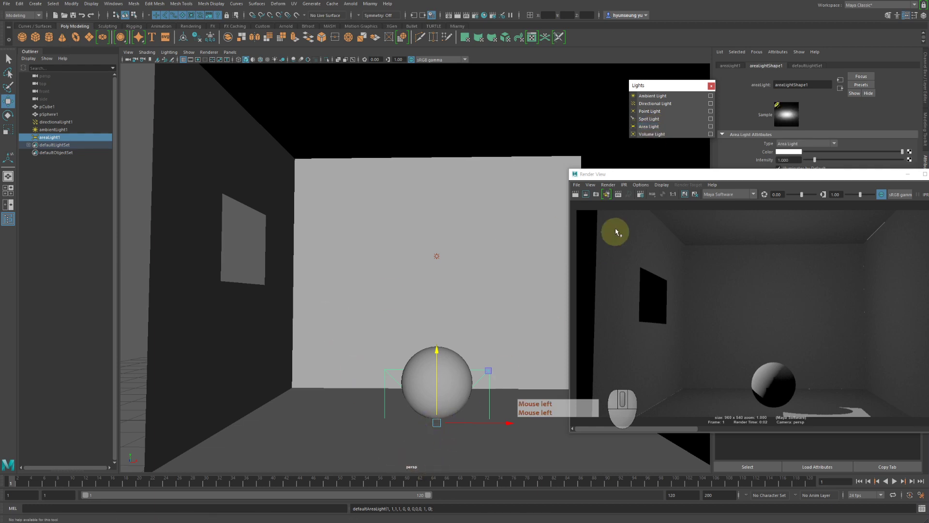
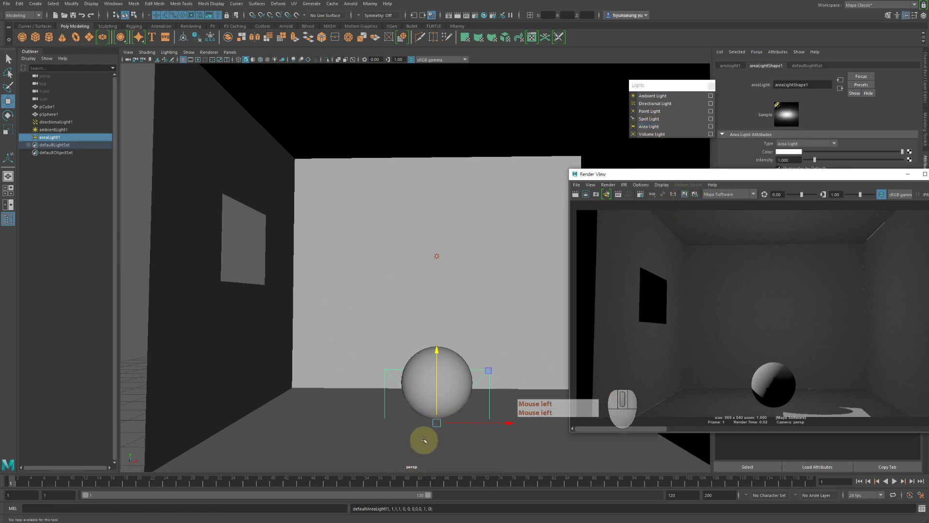
{"action": "left_click_drag", "start_coordinate": [438, 349], "coordinate": [434, 180]}
{"action": "key", "text": "d"}
{"action": "left_click_drag", "start_coordinate": [461, 247], "coordinate": [464, 272]}
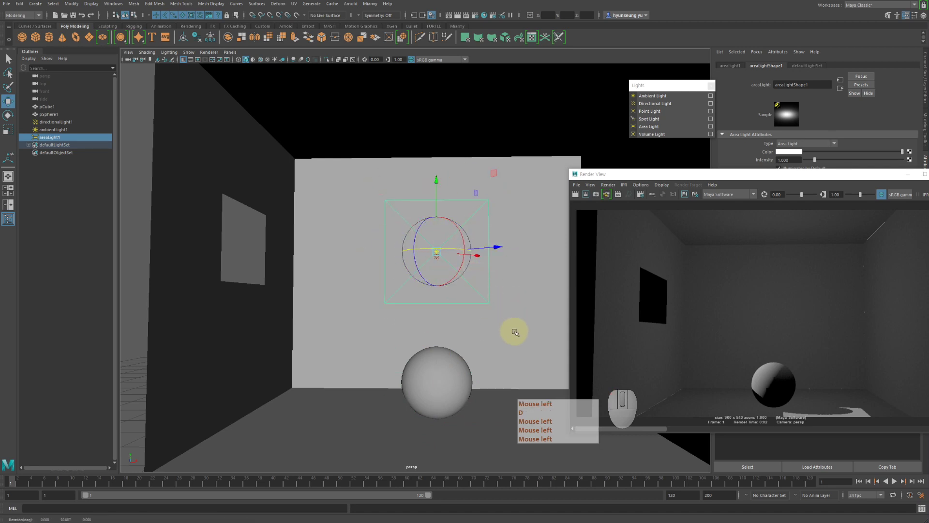
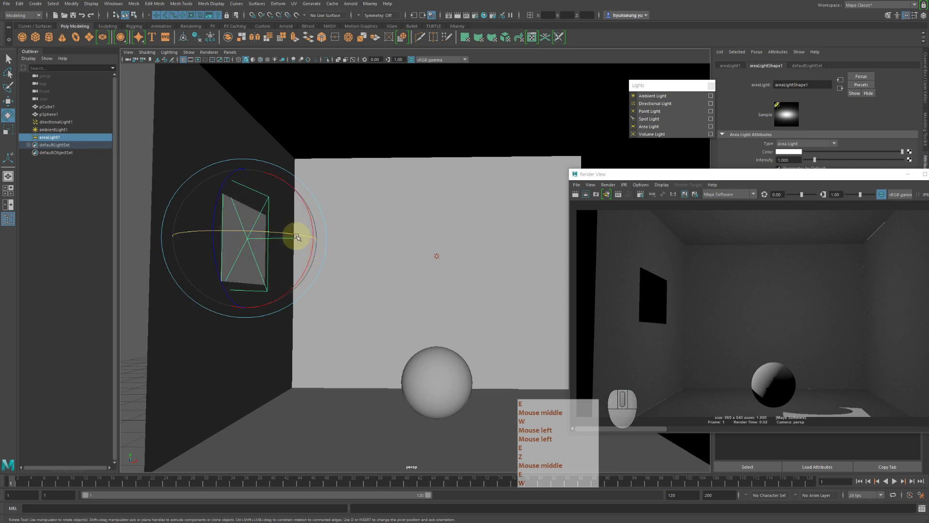
- Rotate the area light on the left wall to face the room, scale it and adjust its position
{"action": "left_click", "coordinate": [299, 232]}
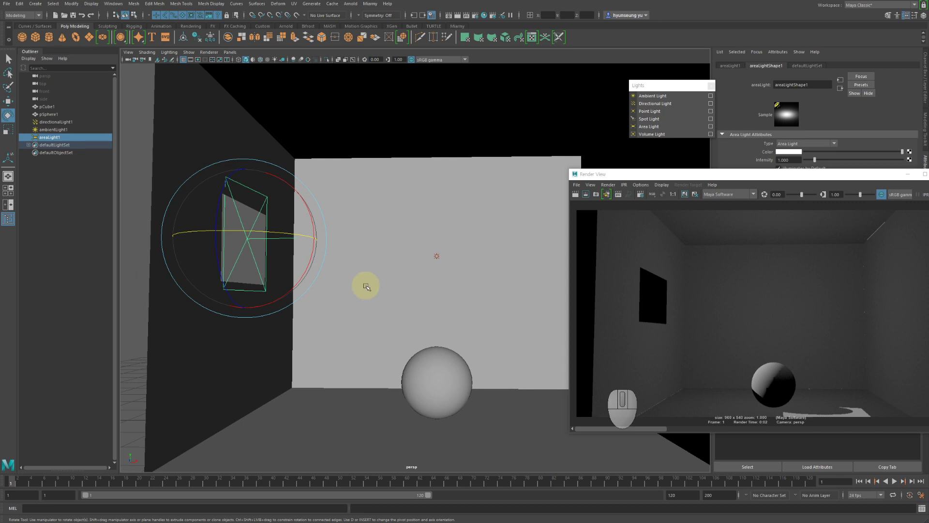
{"action": "key", "text": "r"}
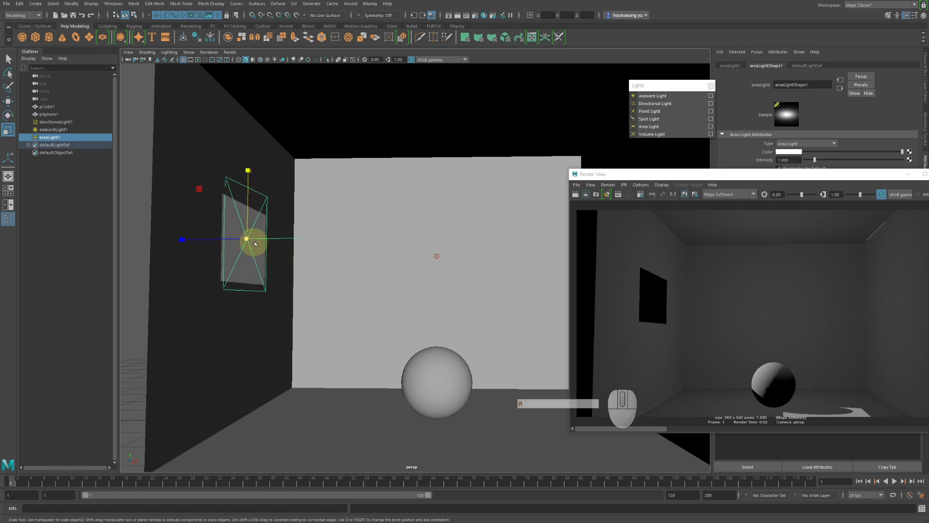
{"action": "left_click", "coordinate": [246, 239]}
{"action": "key", "text": "r"}
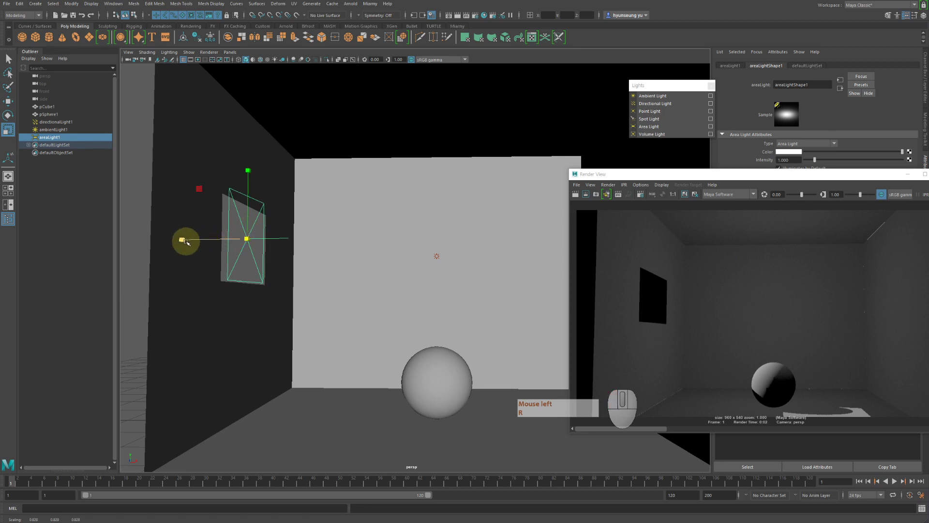
{"action": "key", "text": "r"}
{"action": "left_click", "coordinate": [310, 268]}
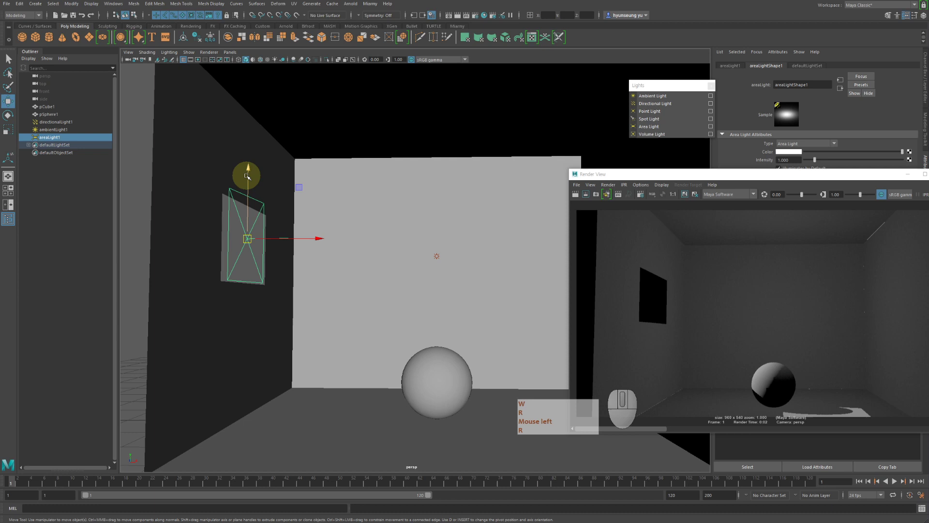
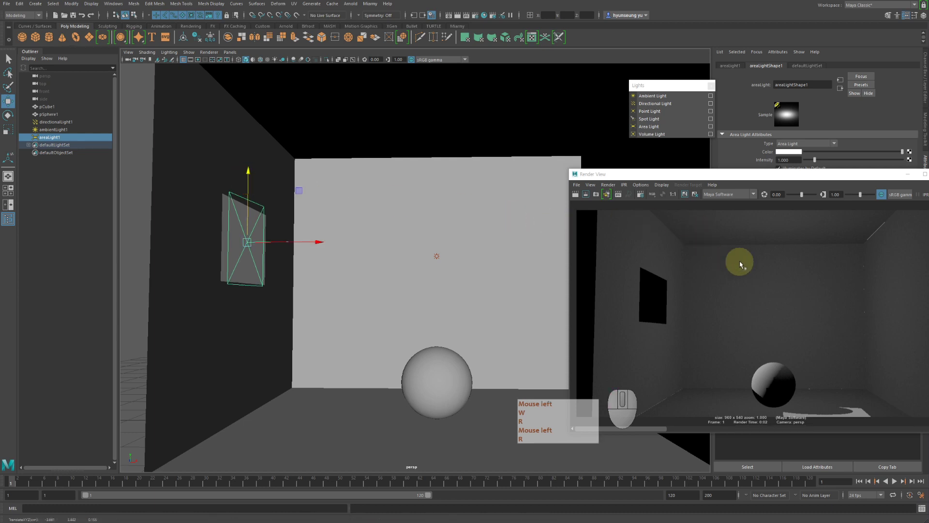
- Re-render the room showing the area light brightening the left wall and ceiling
{"action": "left_click", "coordinate": [581, 194]}
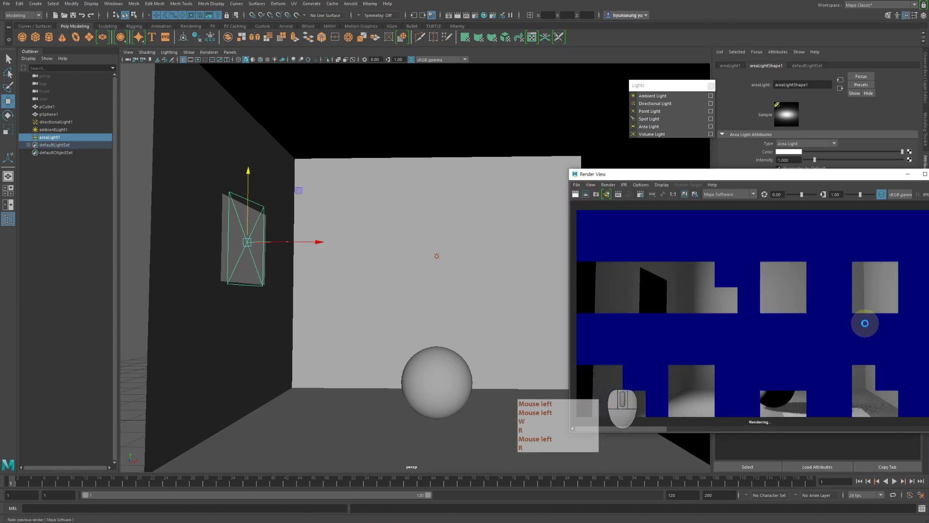
{"action": "left_click", "coordinate": [661, 269]}
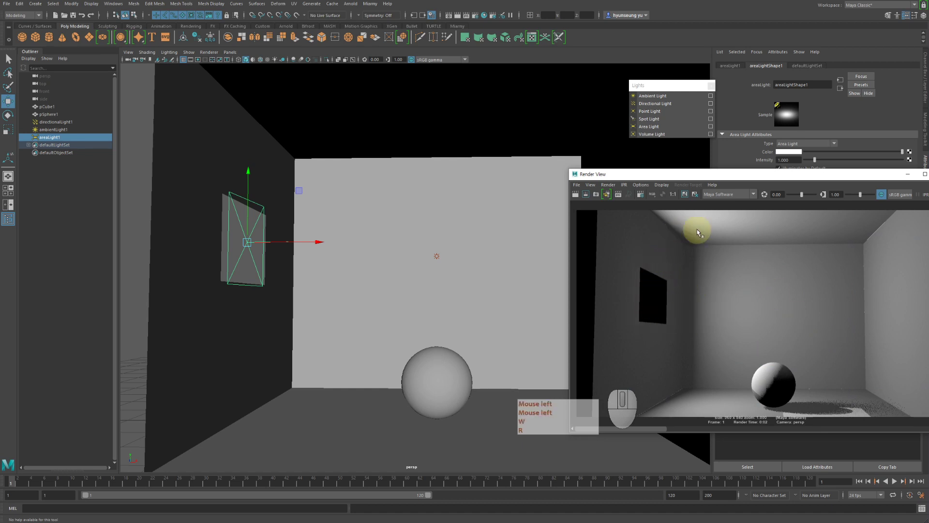
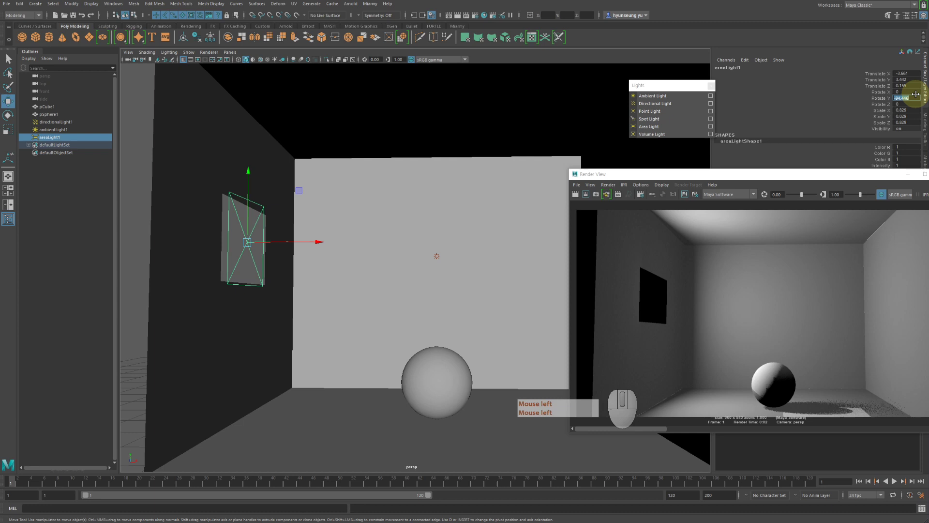
- Enter -90 as the area light's Y rotation and nudge it slightly off the wall with the Move tool
{"action": "key", "text": "KP_Subtract"}
{"action": "key", "text": "KP_9"}
{"action": "key", "text": "KP_0"}
{"action": "key", "text": "Return"}
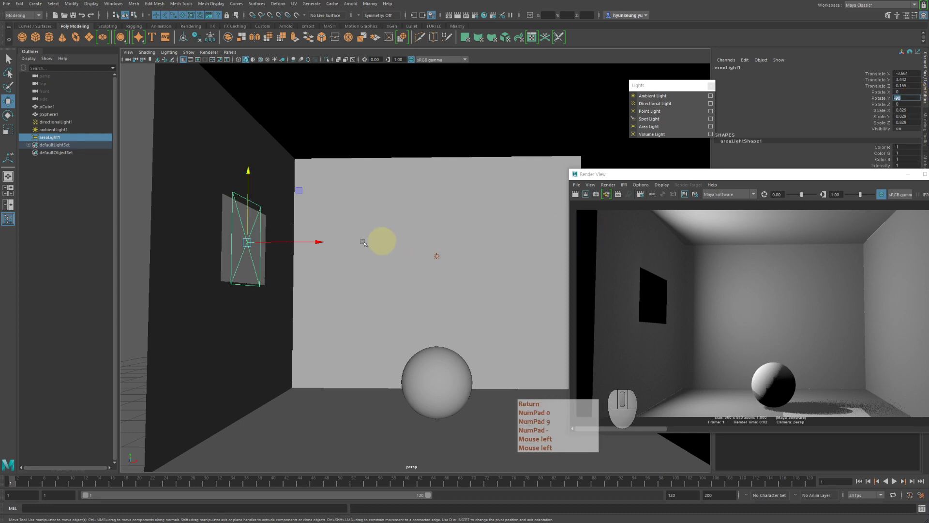
{"action": "key", "text": "w"}
{"action": "left_click", "coordinate": [311, 237]}
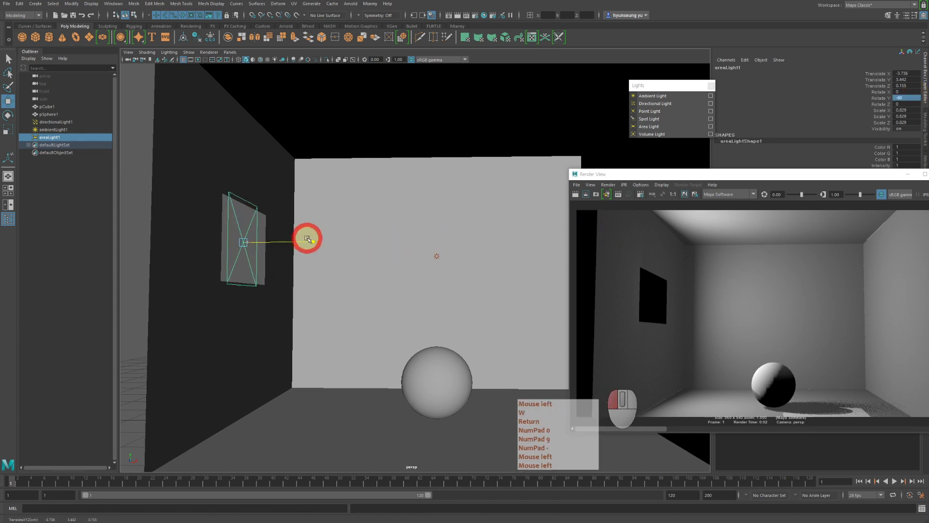
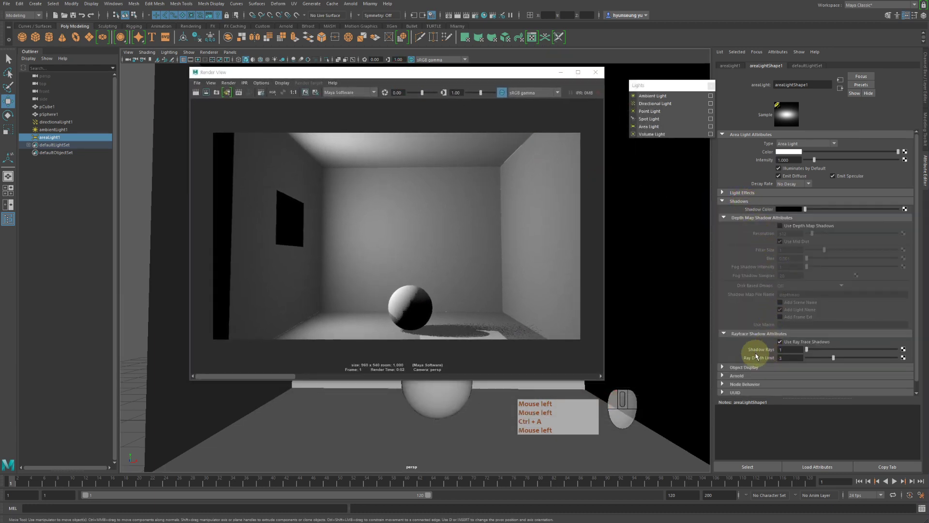
- Apply 11 shadow rays to the area light and re-render for a smoother sphere shadow
{"action": "left_click", "coordinate": [831, 352]}
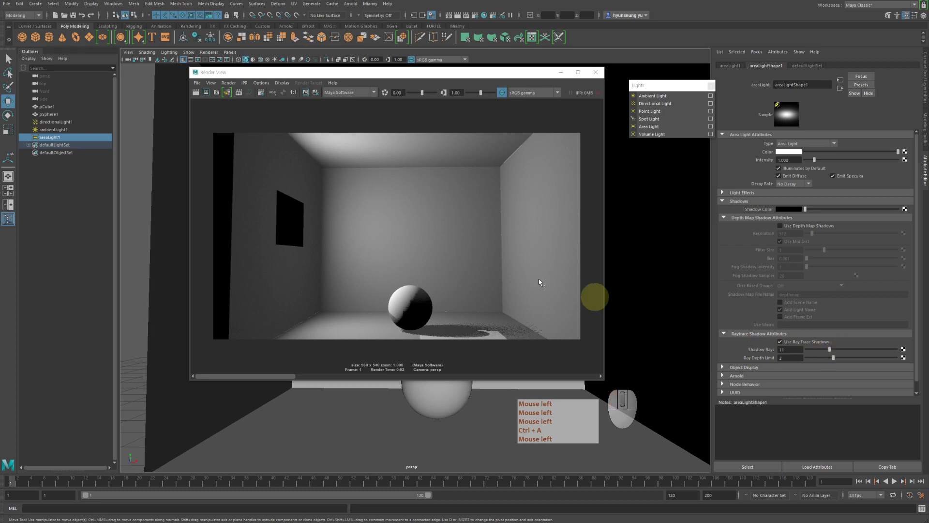
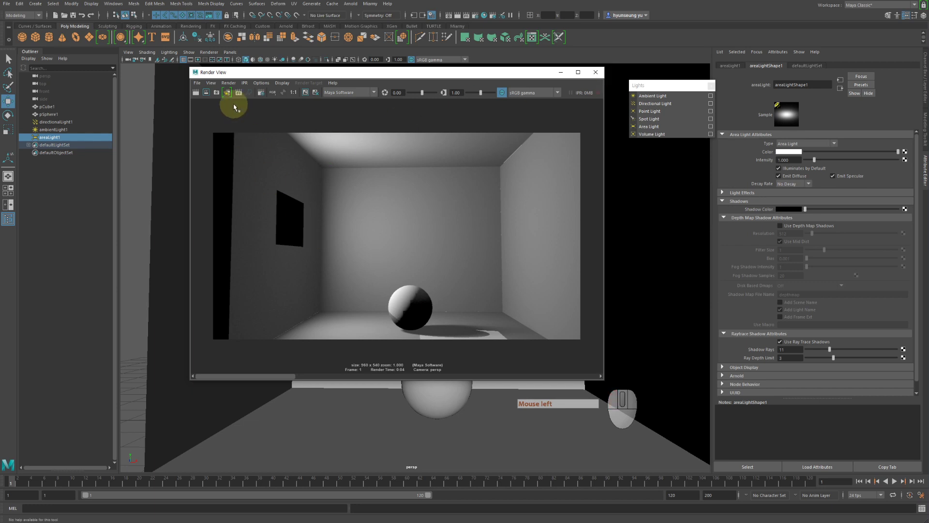
{"action": "left_click", "coordinate": [307, 92]}
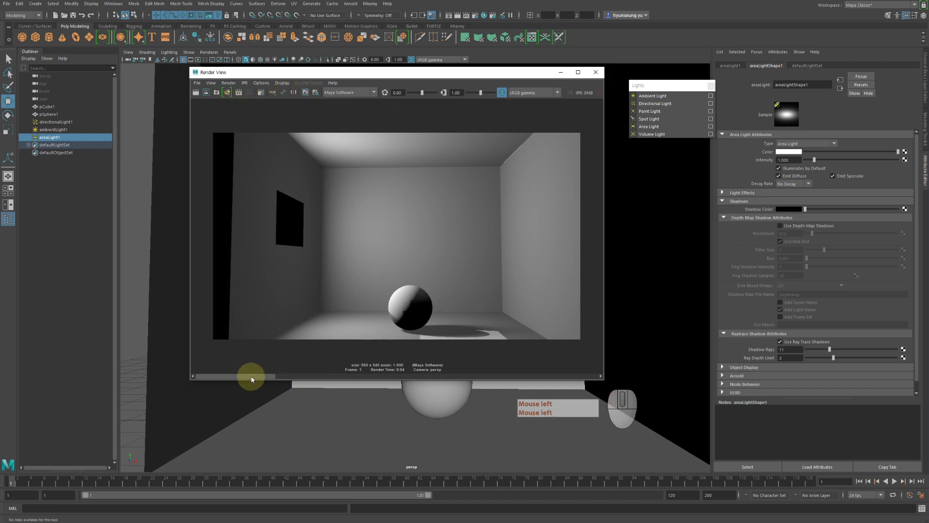
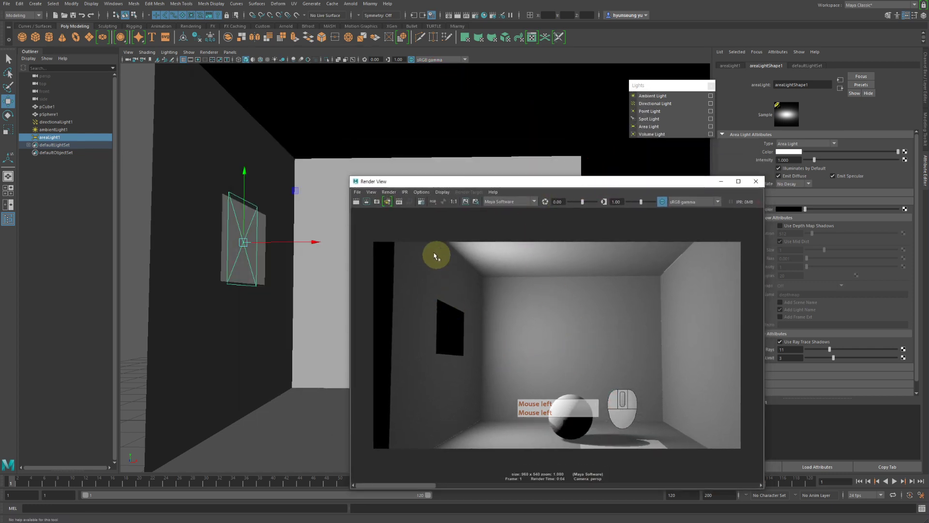
- Drag the Render View higher so the full render shows beside the light attributes
{"action": "left_click", "coordinate": [548, 189]}
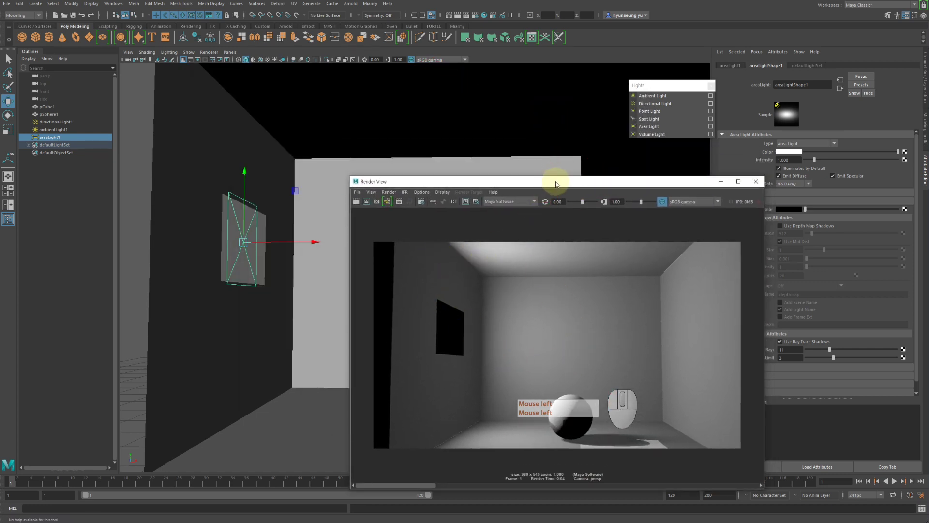
{"action": "left_click", "coordinate": [559, 183]}
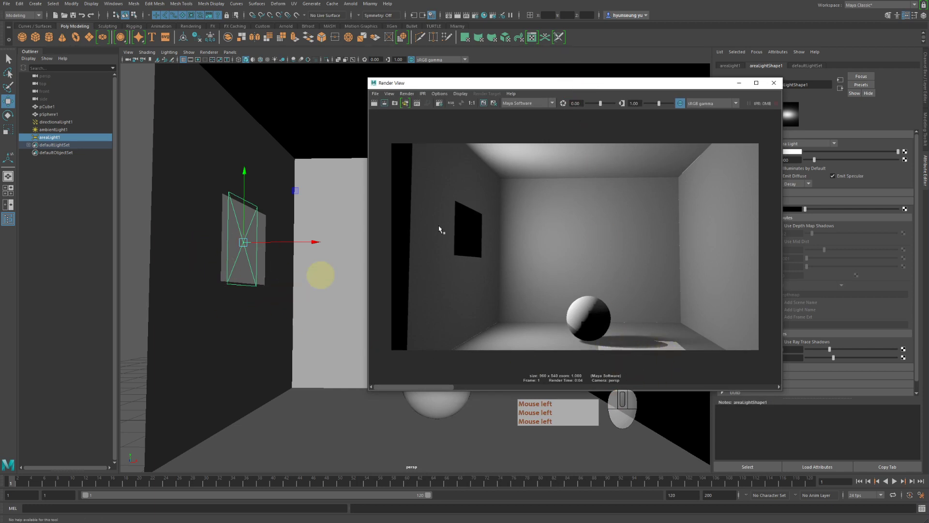
{"action": "left_click", "coordinate": [706, 84]}
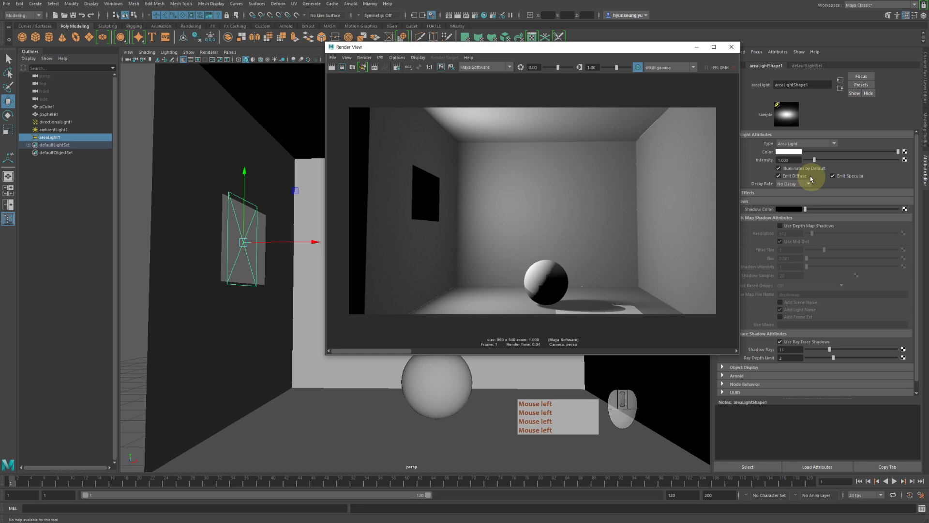
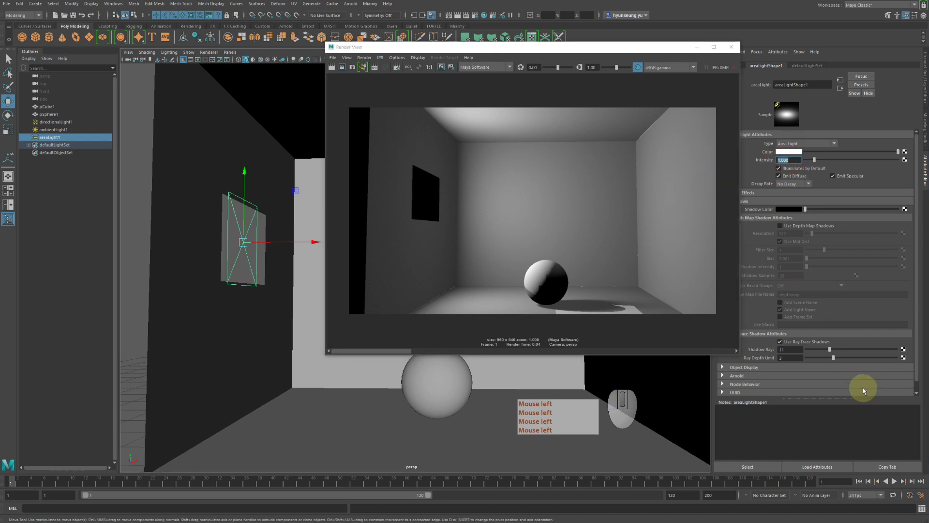
- Lower the area light's intensity to 0.5 and re-render the dimmer room
{"action": "key", "text": "KP_Decimal"}
{"action": "key", "text": "KP_5"}
{"action": "key", "text": "Return"}
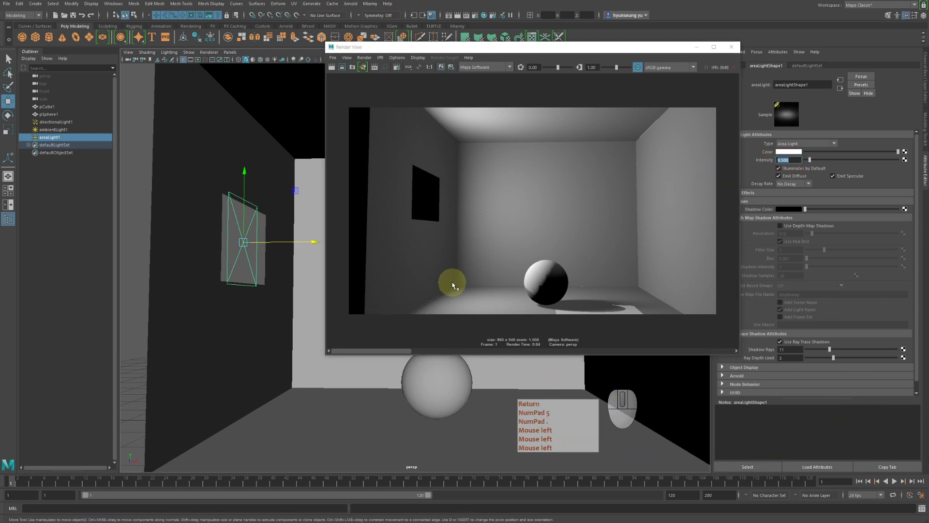
{"action": "left_click", "coordinate": [332, 69]}
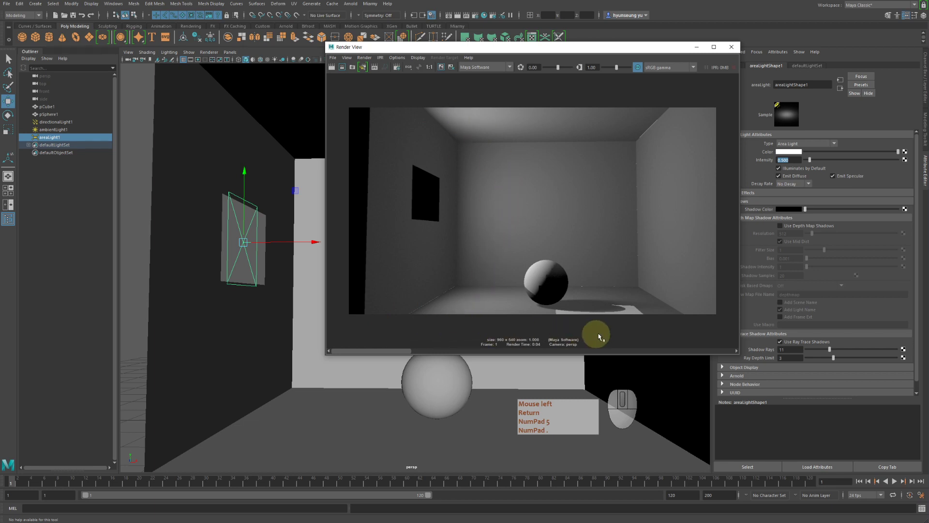
- Adjust the intensity value again and return to the render window
{"action": "key", "text": "Return"}
{"action": "key", "text": "KP_5"}
{"action": "left_click", "coordinate": [568, 322]}
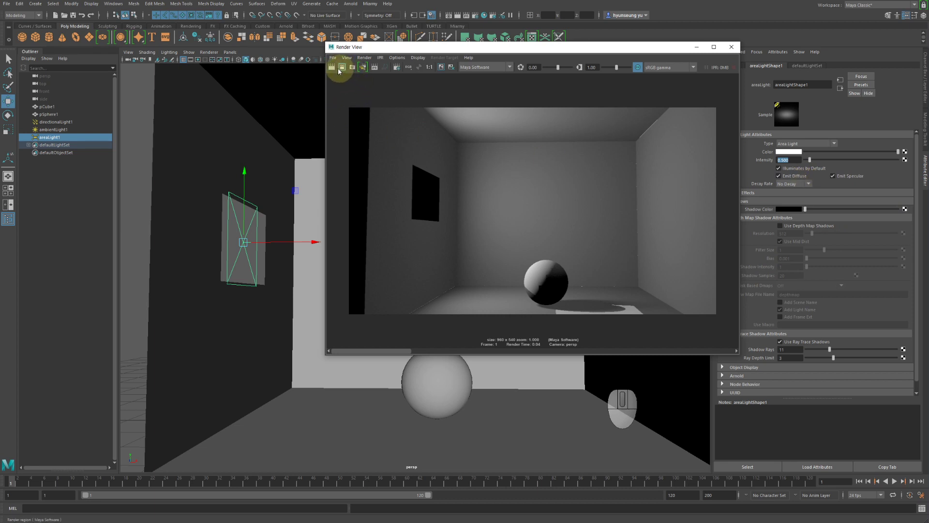
- Keep the half-intensity render and show the earlier stored render for comparison
{"action": "left_click", "coordinate": [440, 67]}
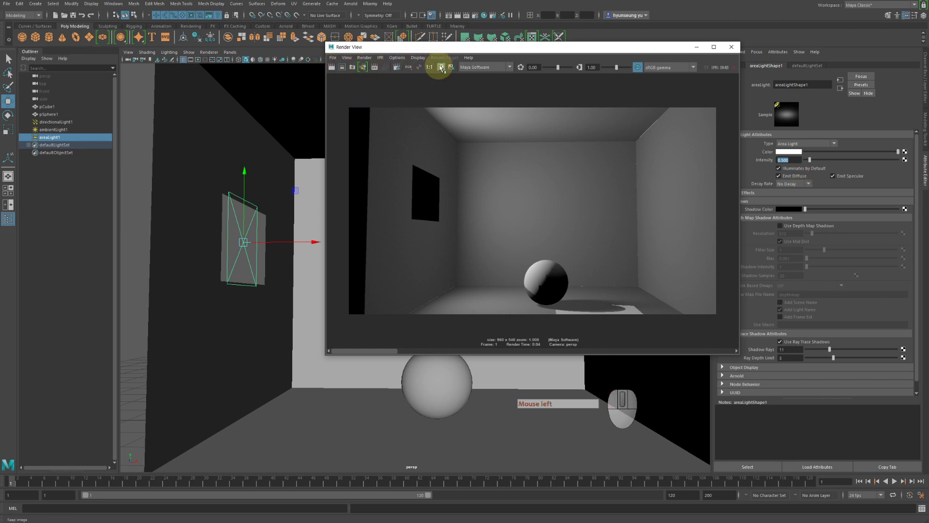
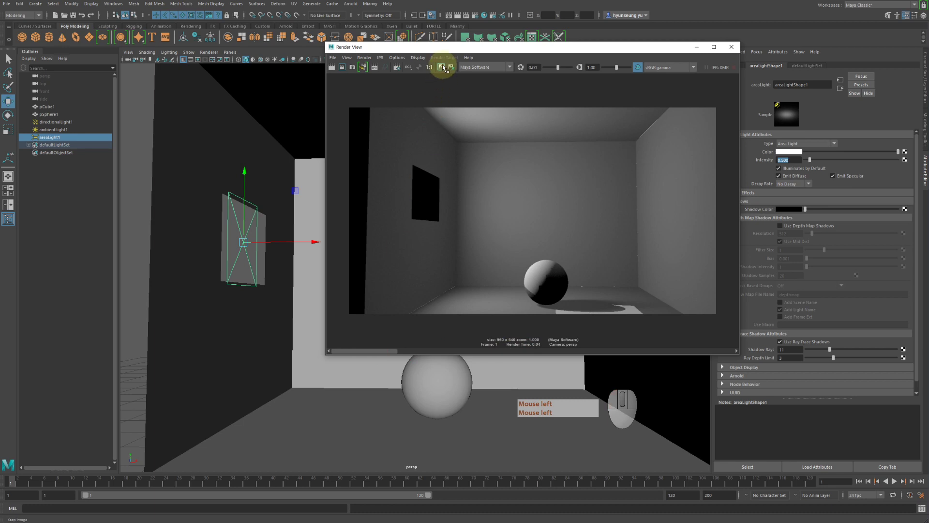
{"action": "left_click", "coordinate": [446, 67]}
- Drag the render preview aside to clear the viewport and the Lights panel
{"action": "left_click_drag", "start_coordinate": [370, 354], "coordinate": [376, 359]}
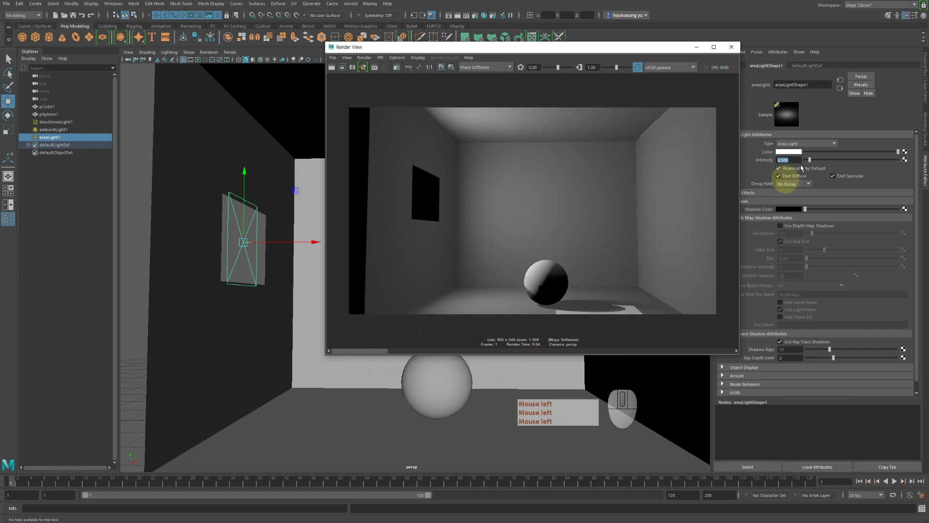
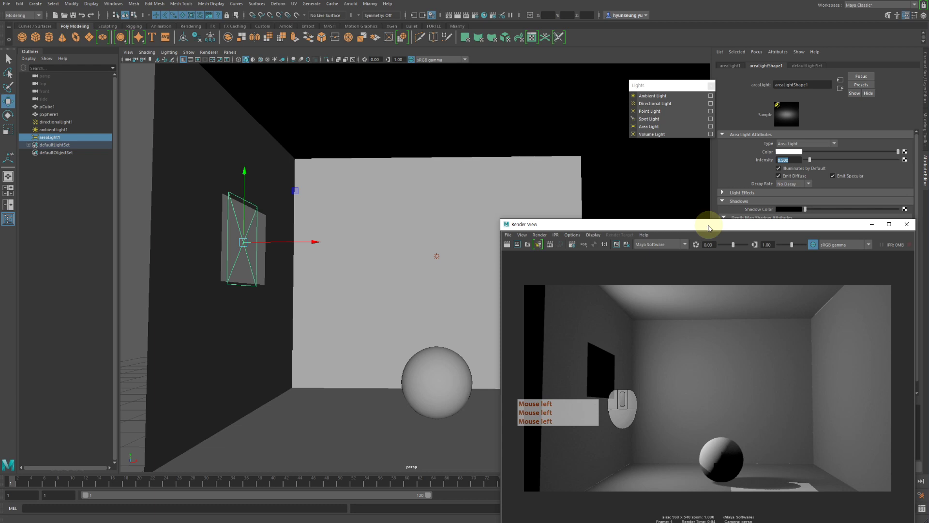
{"action": "left_click_drag", "start_coordinate": [712, 229], "coordinate": [763, 196]}
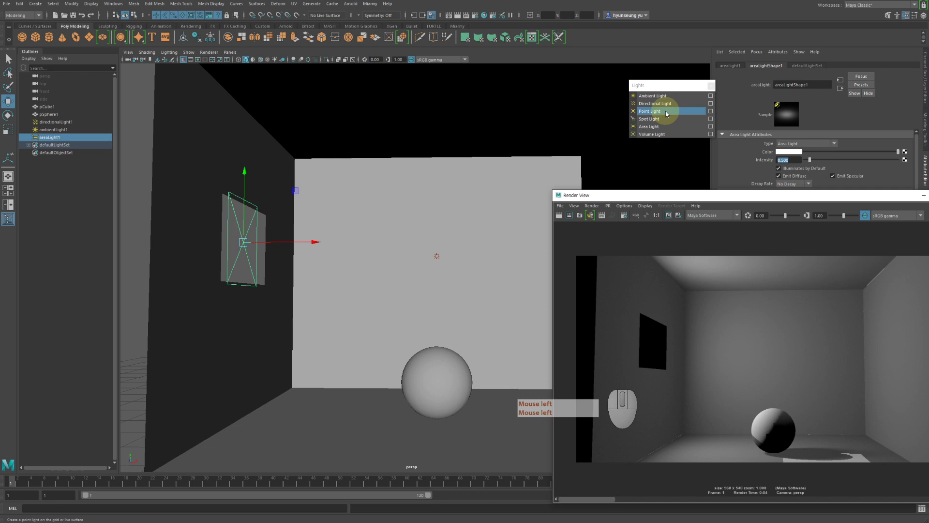
- Create a point light and raise it above the sphere toward the ceiling
{"action": "left_click", "coordinate": [669, 112]}
{"action": "key", "text": "w"}
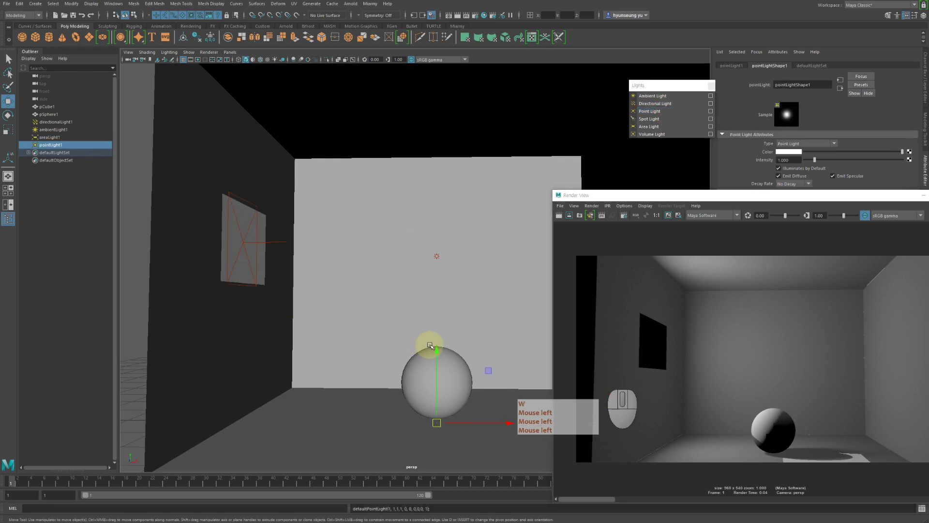
{"action": "left_click", "coordinate": [439, 348]}
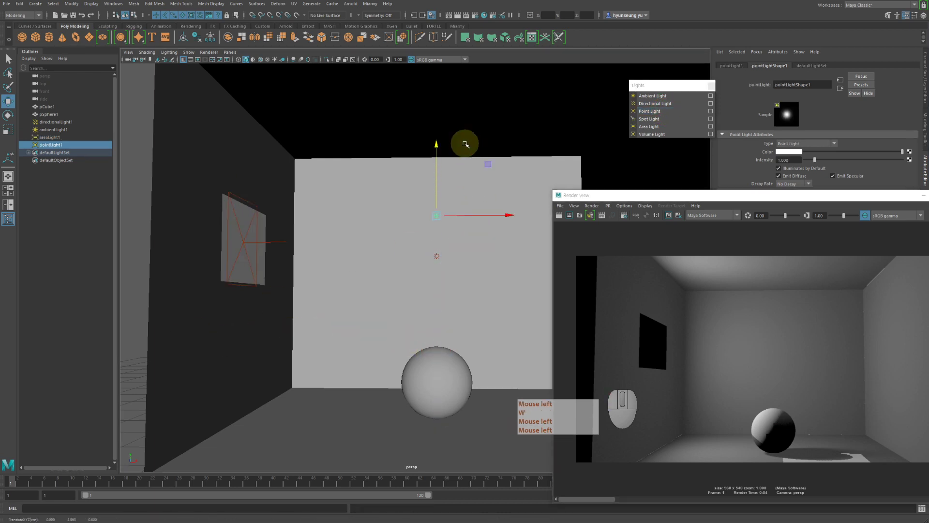
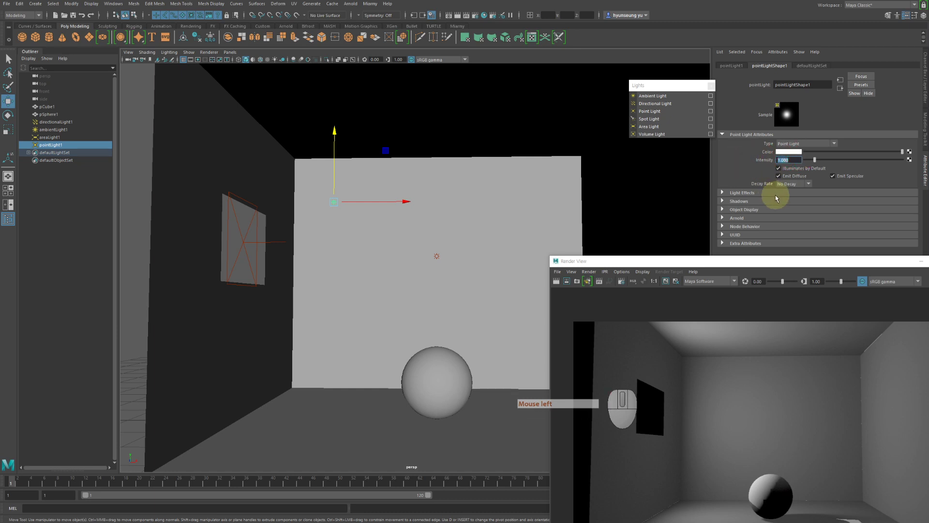
- Set the point light's intensity to 0.050
{"action": "key", "text": "KP_Decimal"}
{"action": "key", "text": "KP_0"}
{"action": "key", "text": "KP_5"}
{"action": "key", "text": "KP_0"}
{"action": "key", "text": "KP_Decimal"}
{"action": "left_click", "coordinate": [778, 196]}
{"action": "key", "text": "Return"}
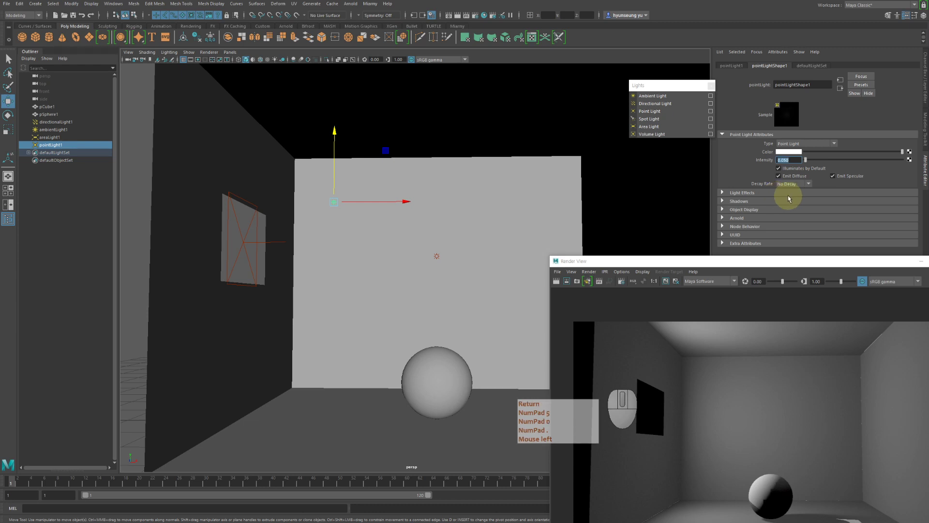
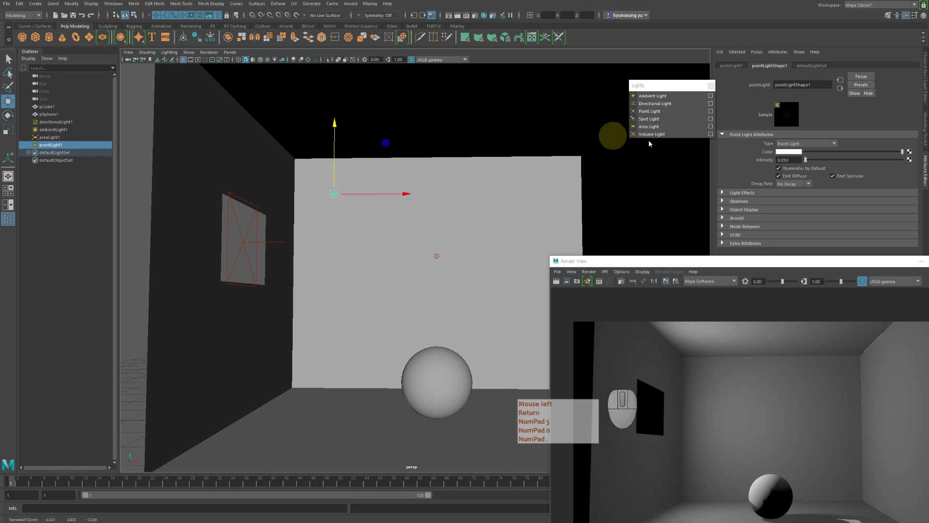
- Enable depth map shadows on the point light and turn off Emit Specular
{"action": "left_click", "coordinate": [748, 202]}
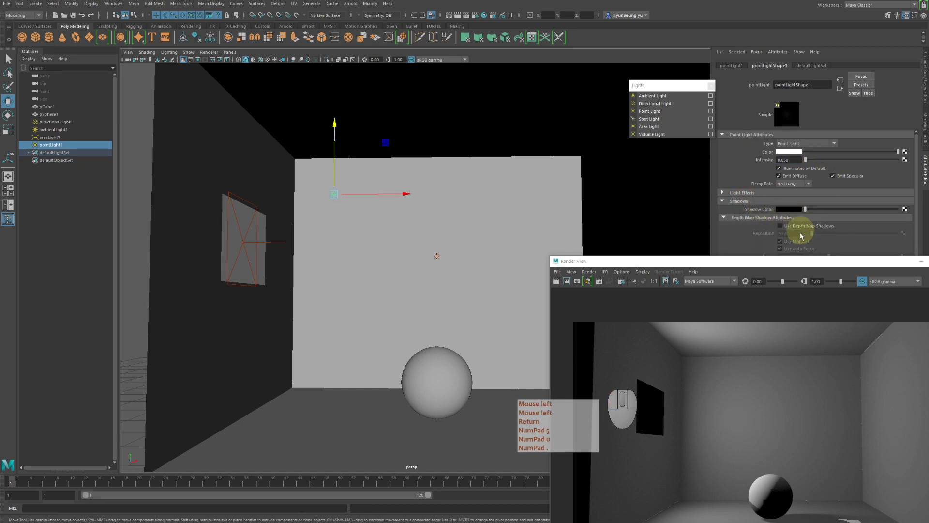
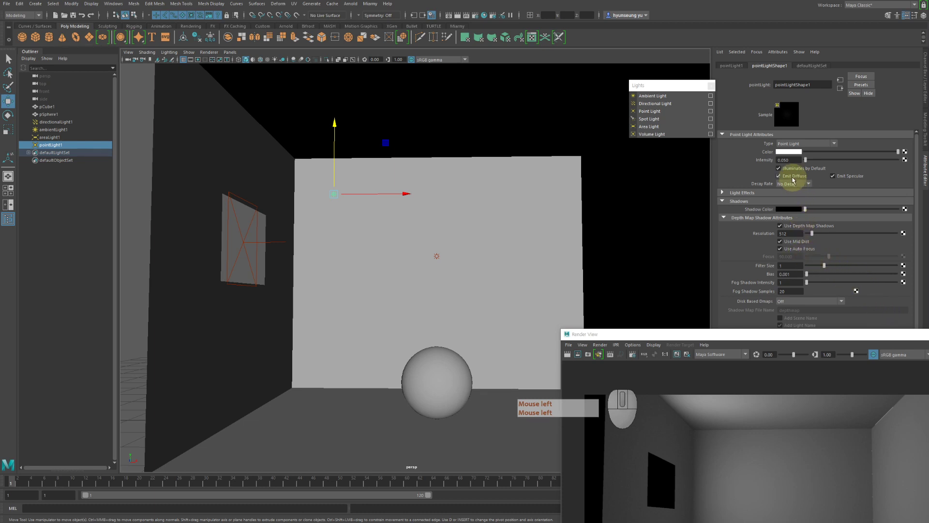
{"action": "left_click", "coordinate": [856, 180]}
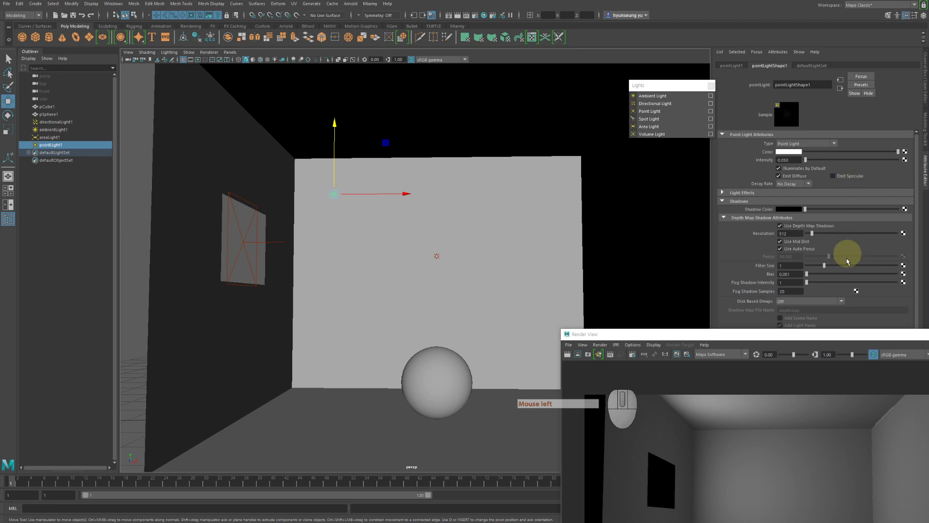
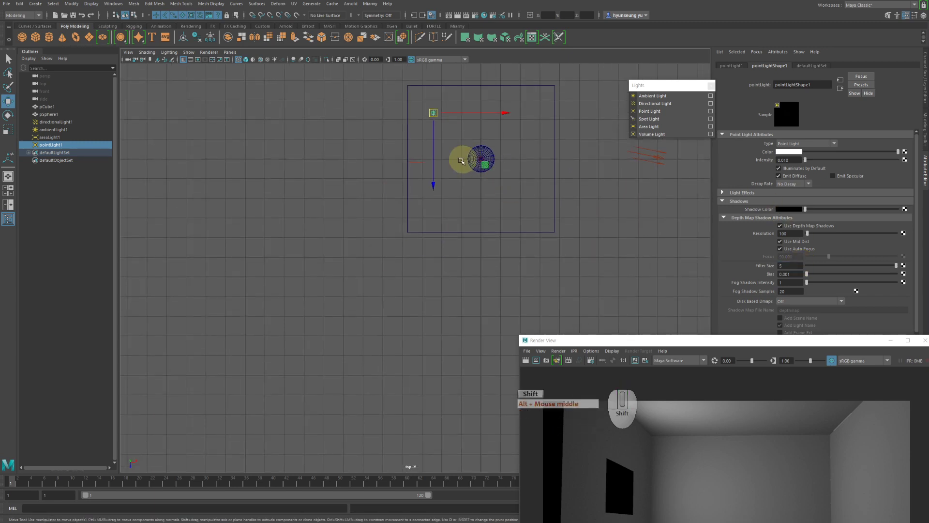
- Duplicate the point light, place the copy below the sphere, and duplicate again
{"action": "key", "text": "shift+d"}
{"action": "left_click_drag", "start_coordinate": [439, 179], "coordinate": [436, 228]}
{"action": "key", "text": "shift+d"}
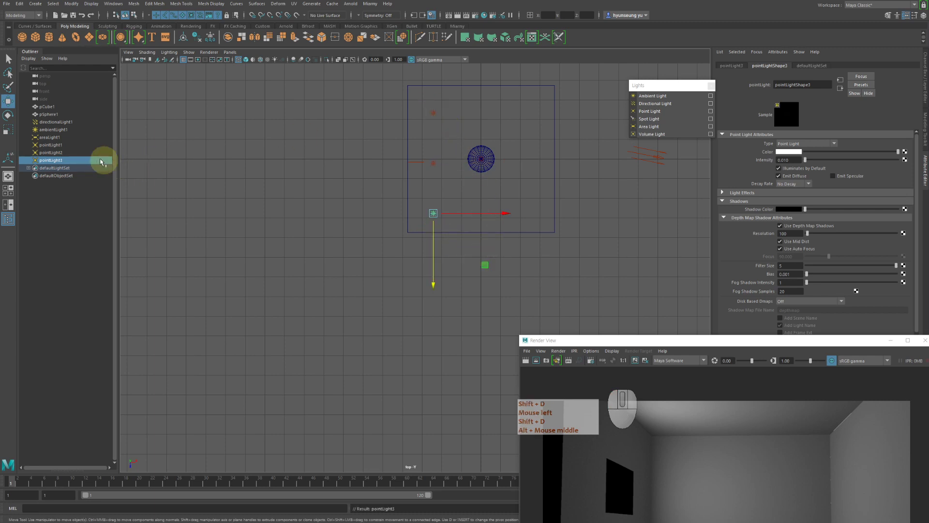
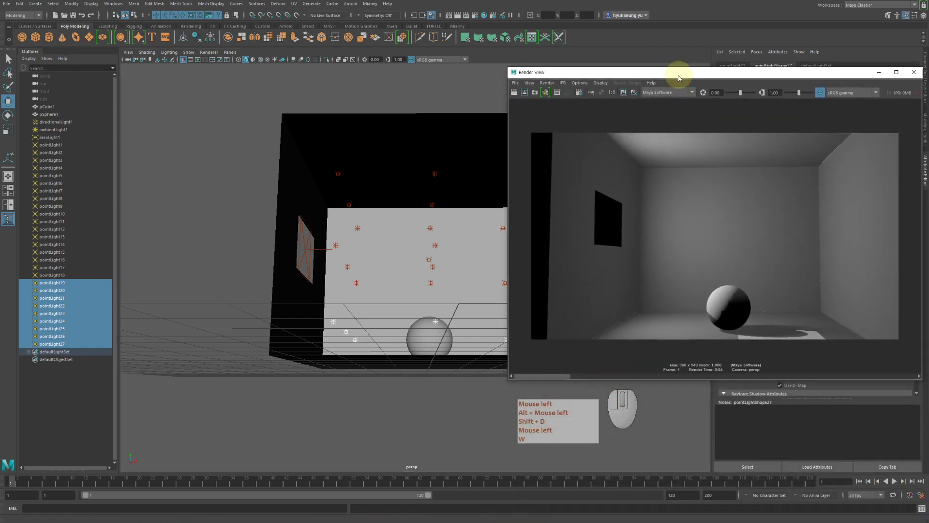
- Re-render the room lit by the point-light grid and zoom out to view the whole image
{"action": "left_click", "coordinate": [513, 93]}
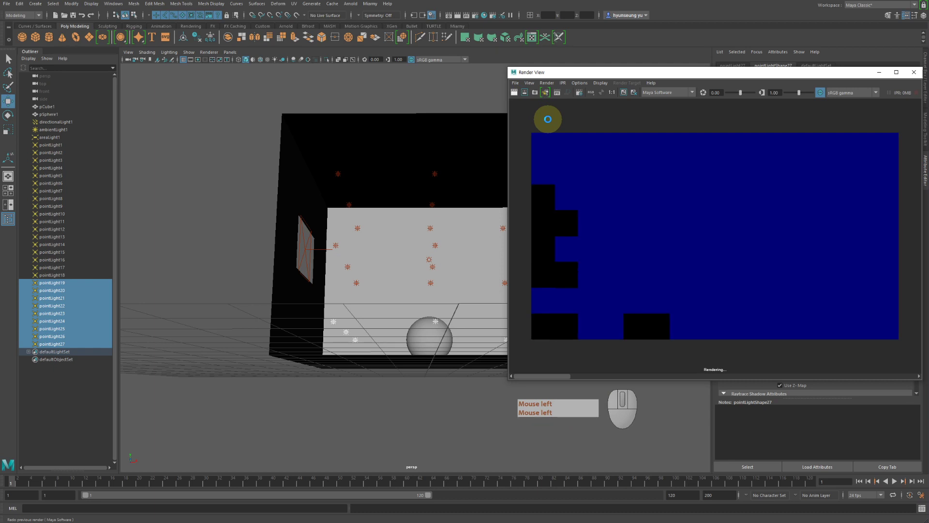
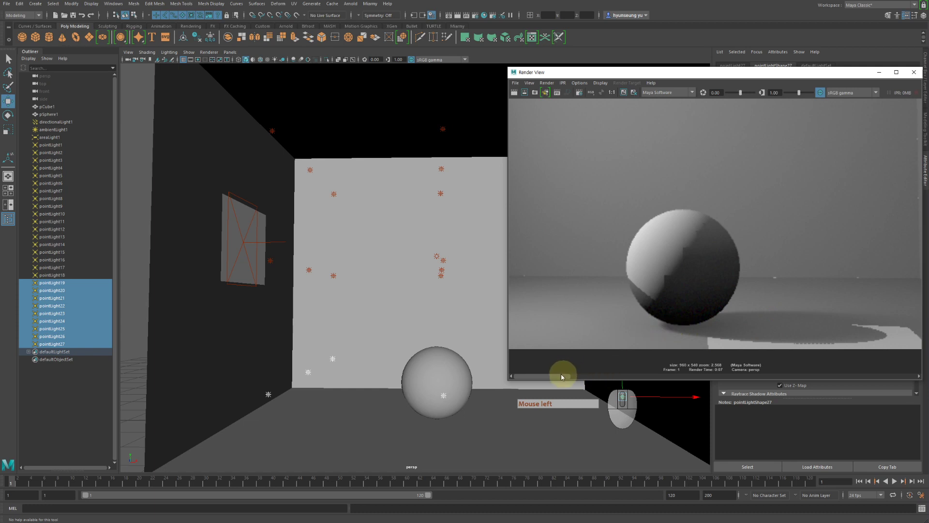
{"action": "left_click_drag", "start_coordinate": [562, 375], "coordinate": [516, 376]}
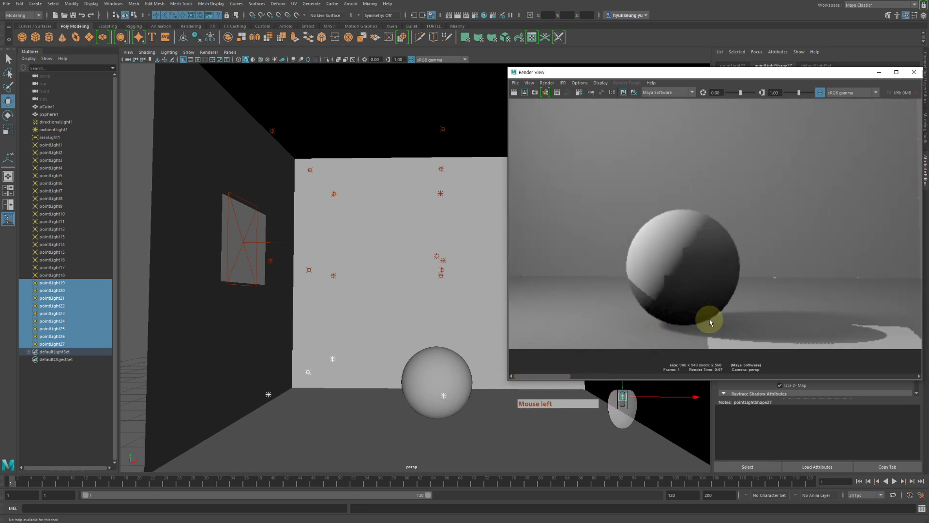
{"action": "left_click_drag", "start_coordinate": [568, 378], "coordinate": [630, 290]}
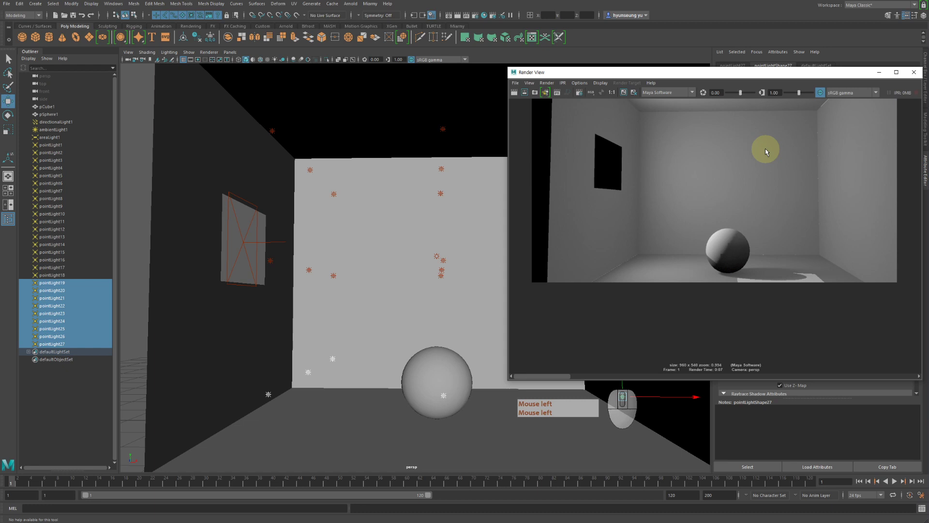
{"action": "middle_click", "coordinate": [747, 176]}
- Set ambientLight1's Intensity to 0.1 and expand its Shadows attributes
{"action": "left_click", "coordinate": [439, 252]}
{"action": "left_click", "coordinate": [746, 75]}
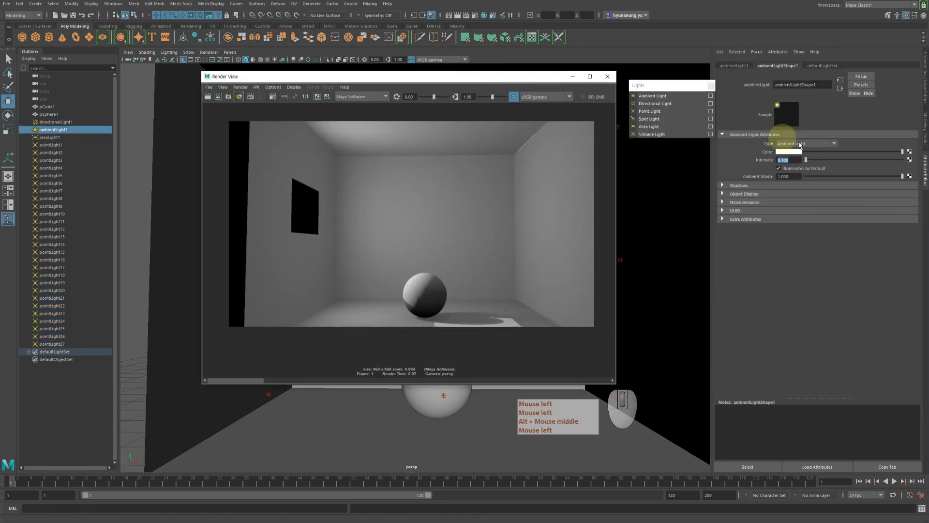
{"action": "left_click", "coordinate": [752, 190]}
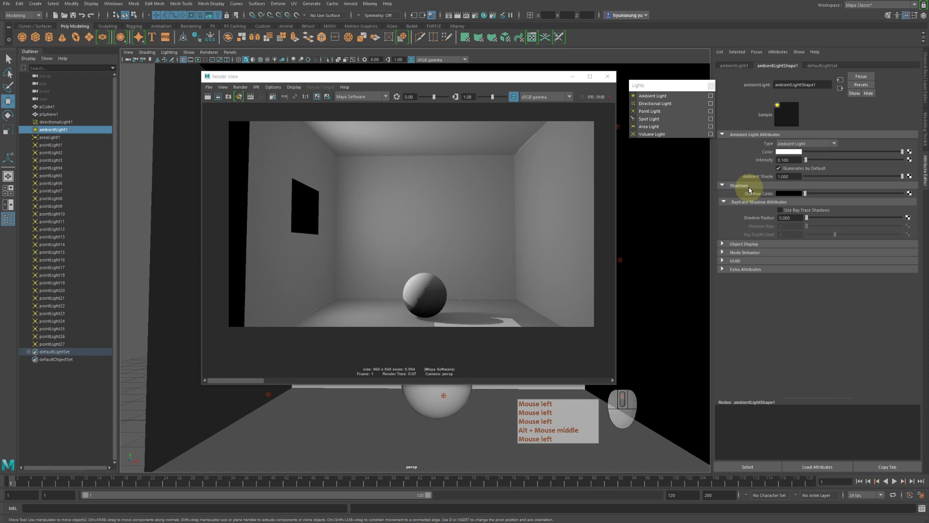
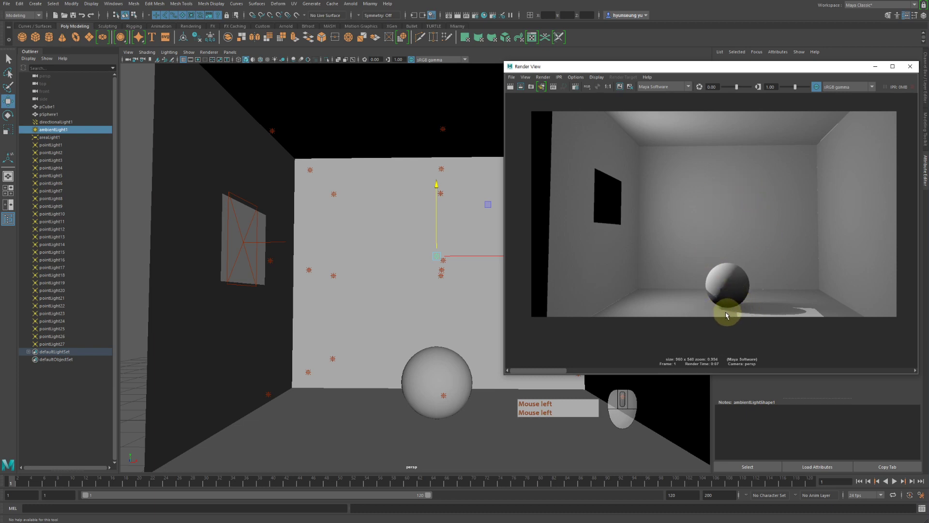
{"action": "left_click", "coordinate": [558, 373]}
{"action": "left_click", "coordinate": [525, 376]}
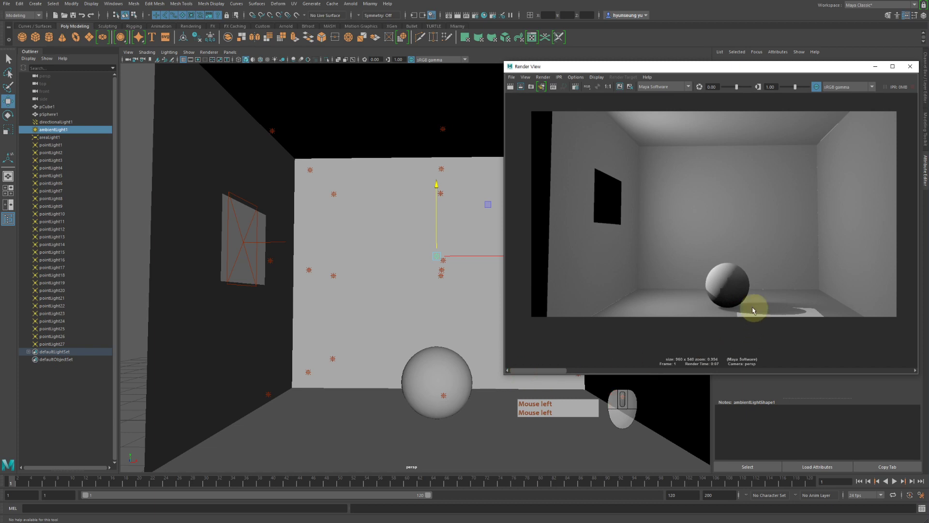
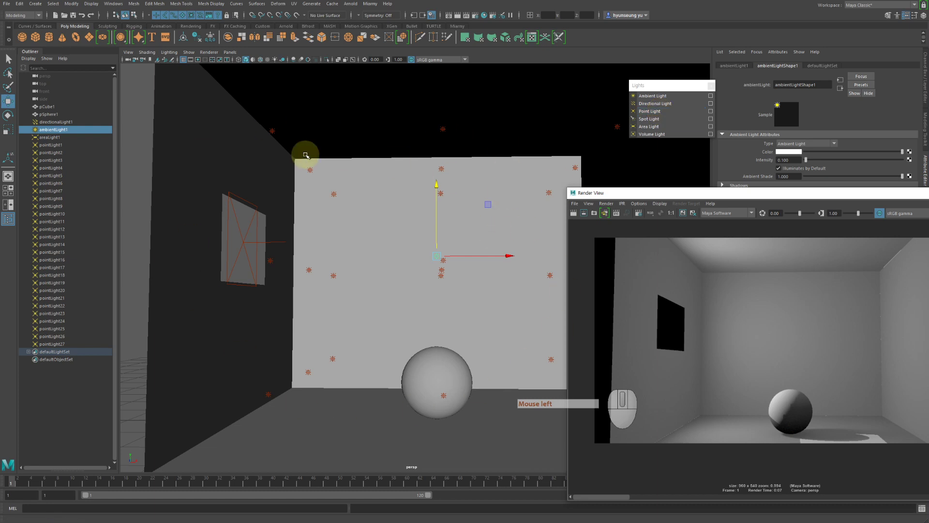
- Assign pSphere1 a new Blinn material (blinn1) coloured blue from the colour history
{"action": "left_click", "coordinate": [431, 367]}
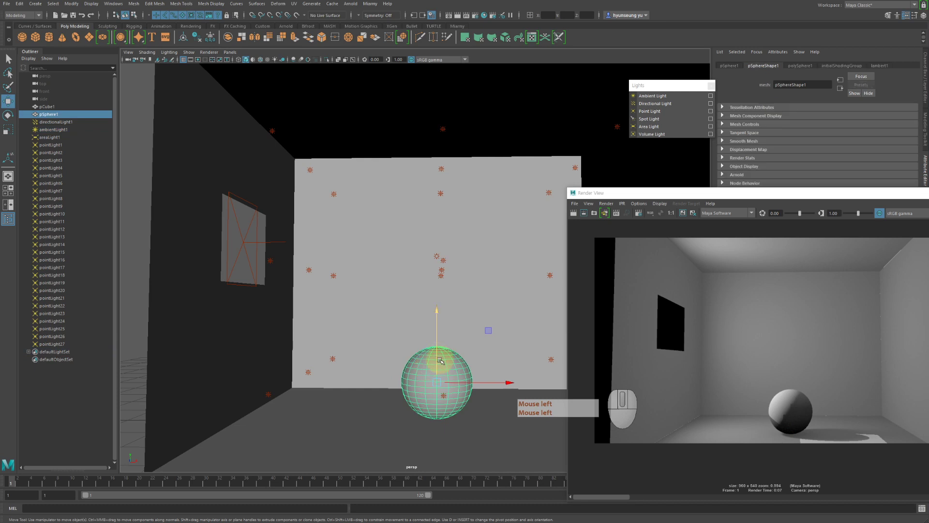
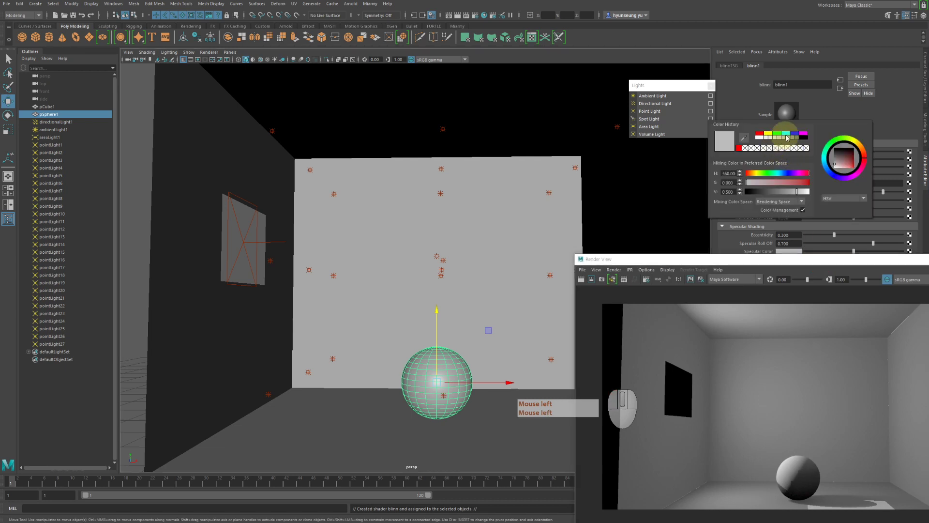
{"action": "left_click", "coordinate": [793, 154]}
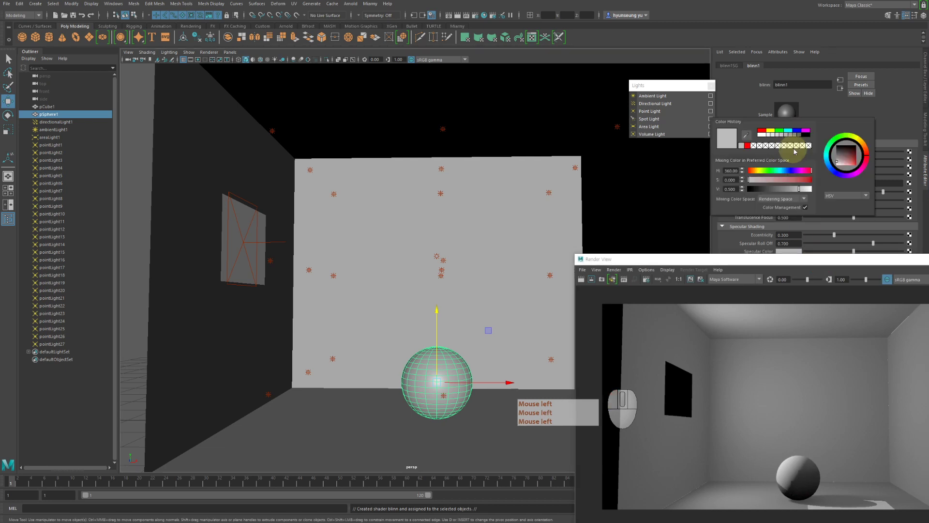
{"action": "left_click", "coordinate": [799, 133]}
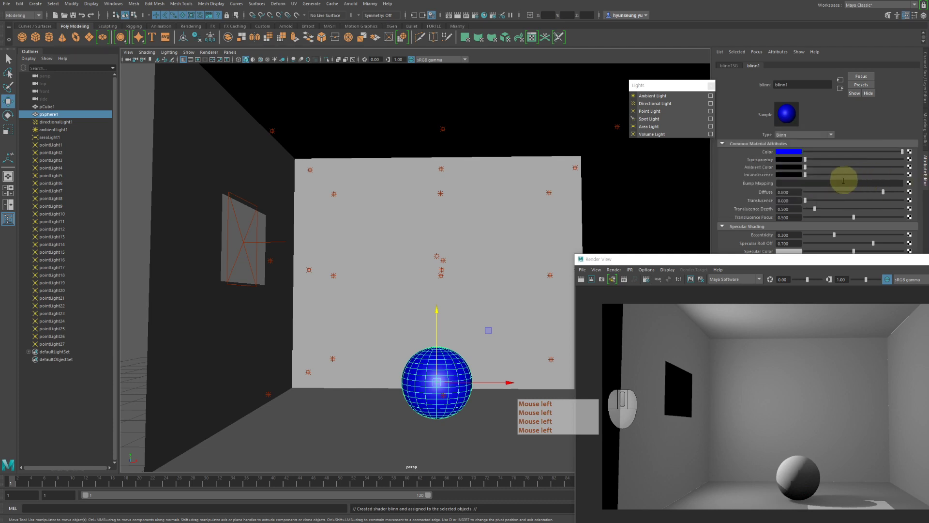
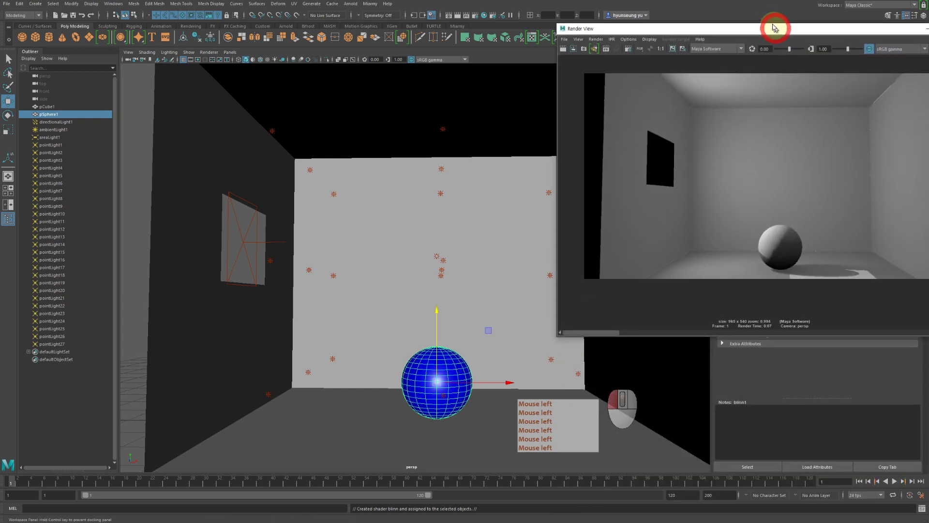
{"action": "left_click", "coordinate": [557, 51]}
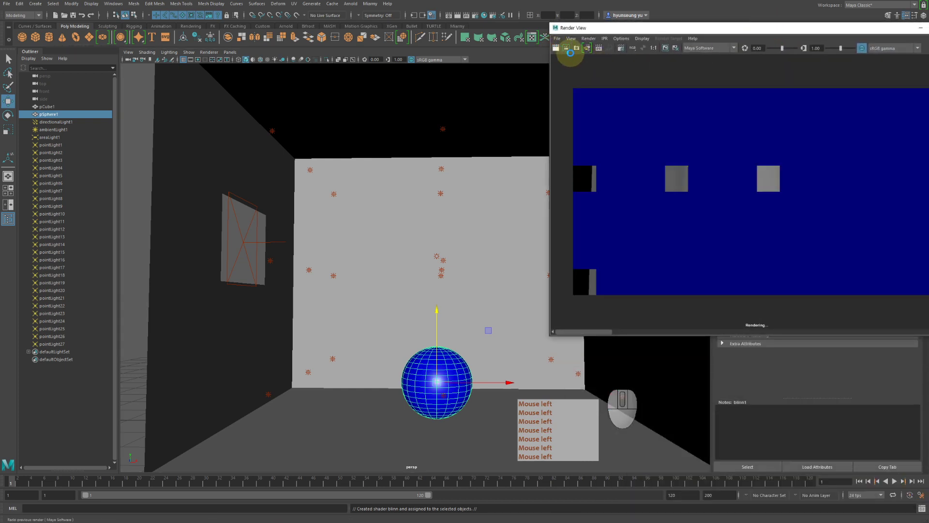
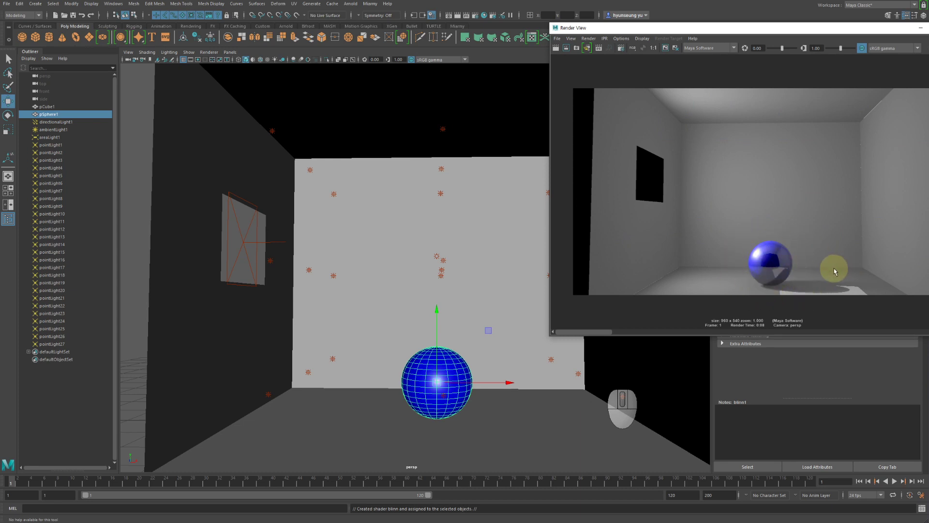
{"action": "left_click_drag", "start_coordinate": [771, 34], "coordinate": [775, 47]}
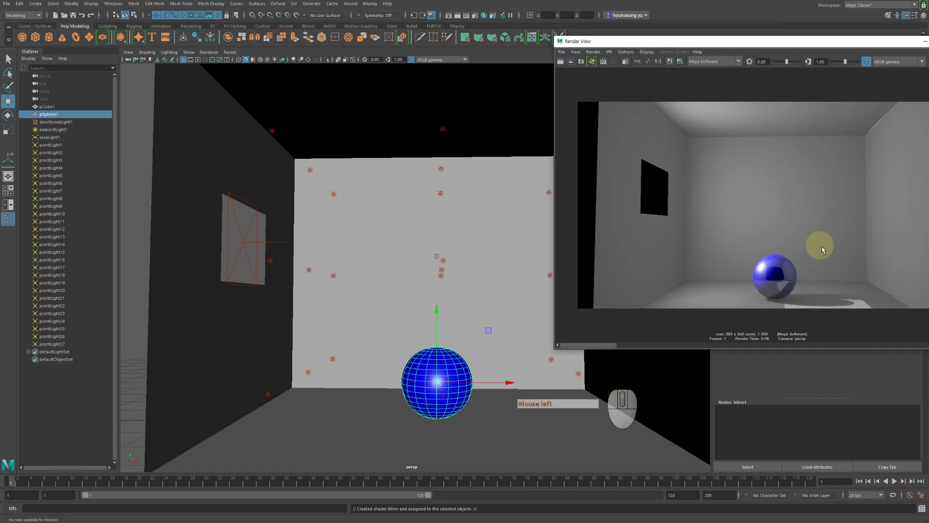
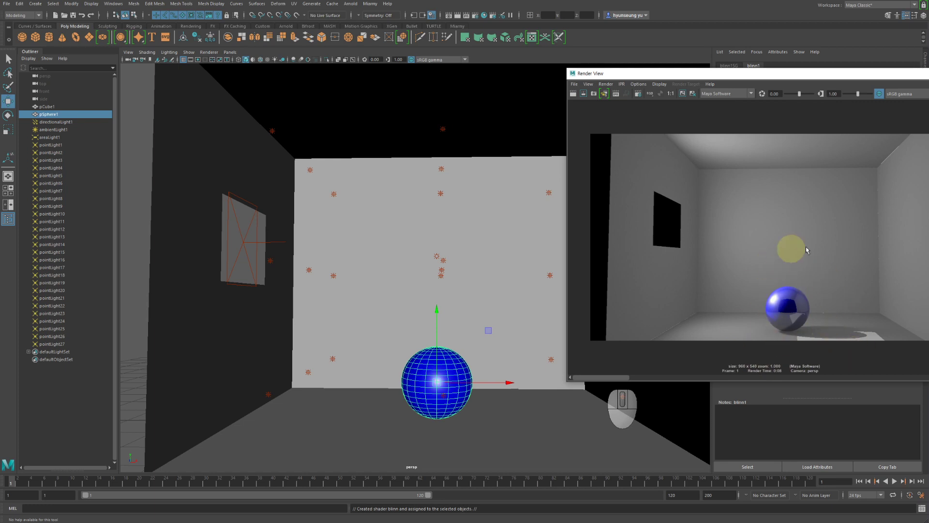
- Create a blue volumeLight1 at the sphere and expand its depth map shadow attributes
{"action": "left_click", "coordinate": [790, 79]}
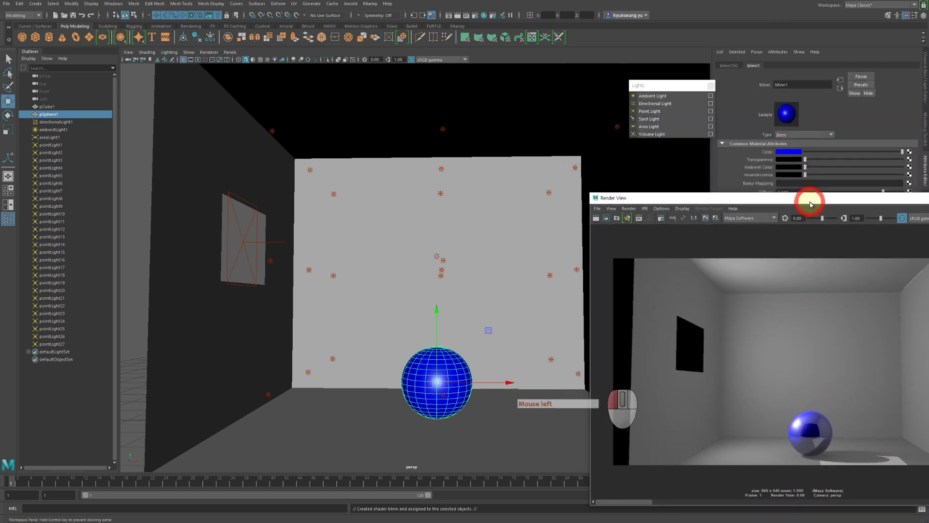
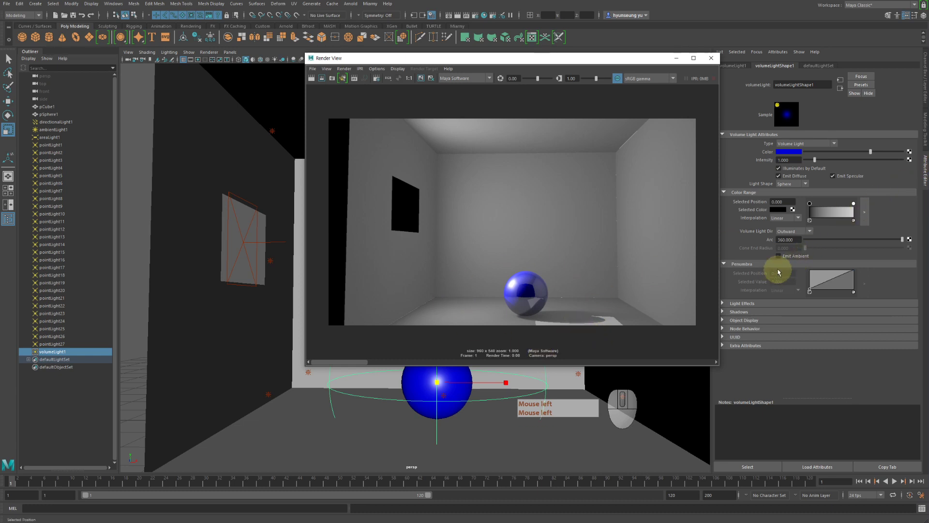
{"action": "left_click", "coordinate": [748, 310]}
{"action": "left_click", "coordinate": [785, 324]}
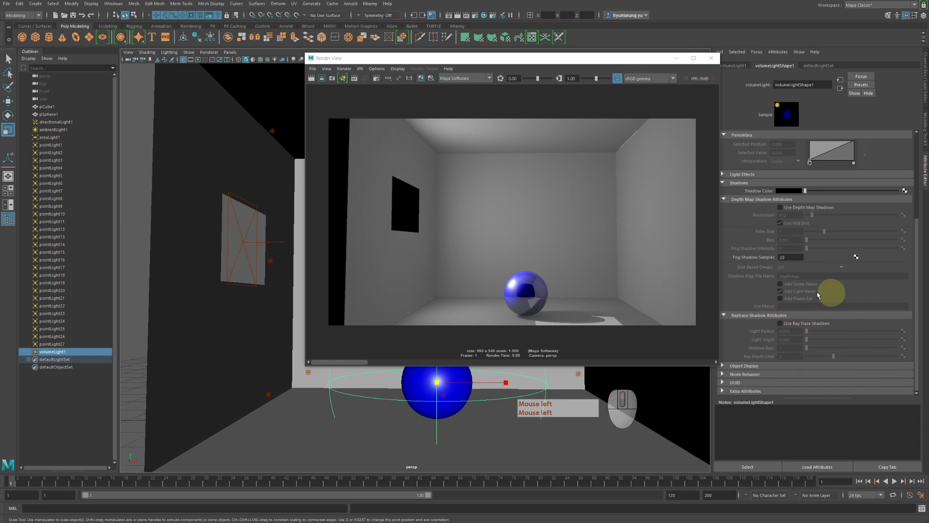
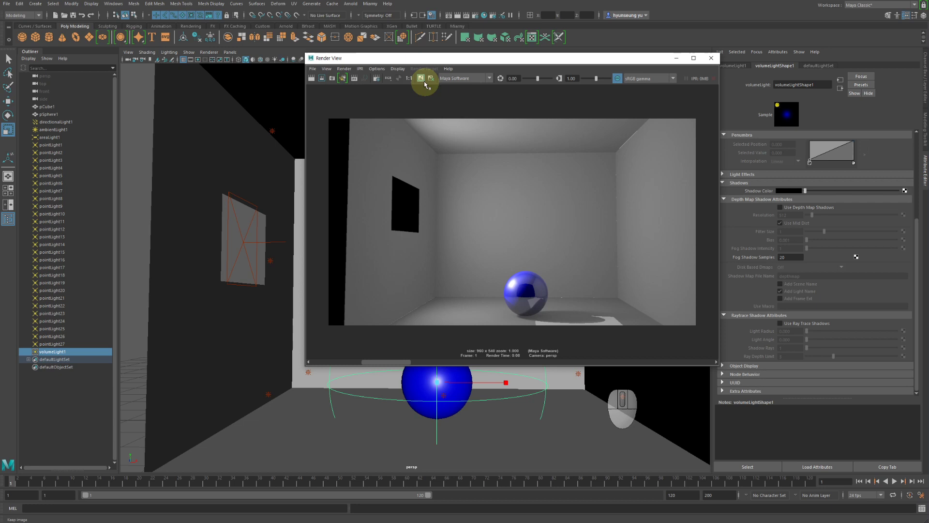
- Keep the previous image, render the current frame with volumeLight1, and keep that render too
{"action": "left_click", "coordinate": [424, 82]}
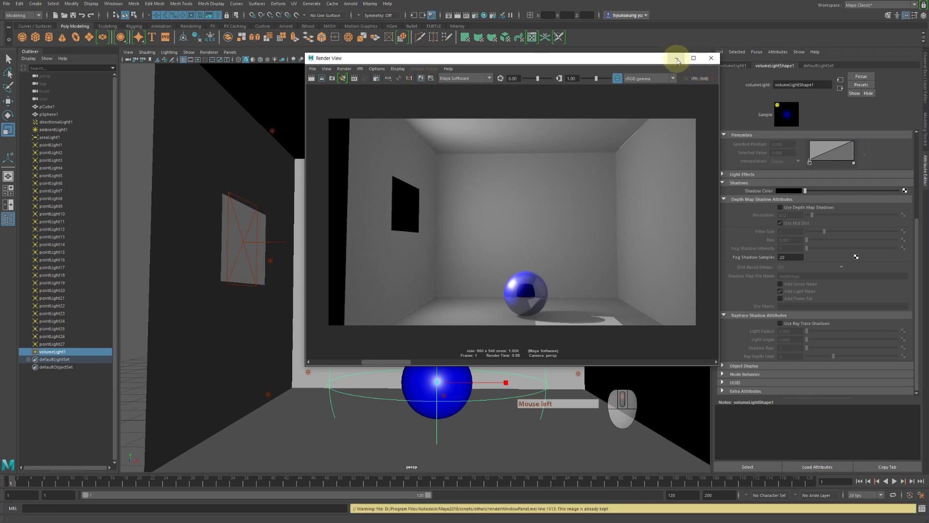
{"action": "left_click", "coordinate": [598, 161]}
{"action": "left_click", "coordinate": [349, 361]}
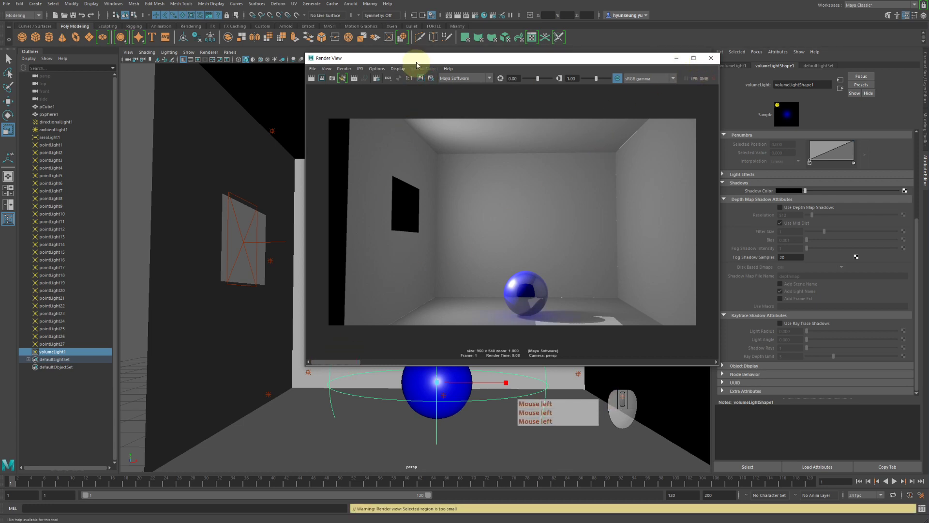
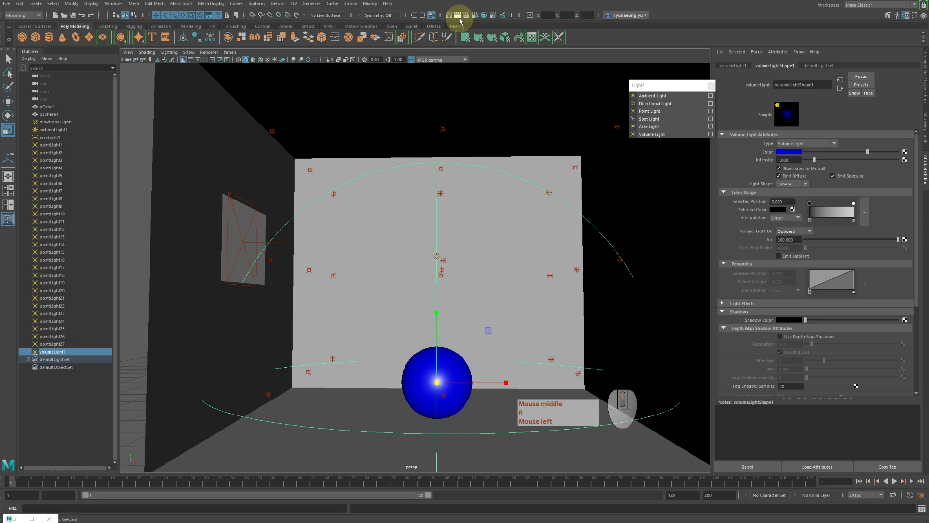
{"action": "left_click", "coordinate": [462, 20]}
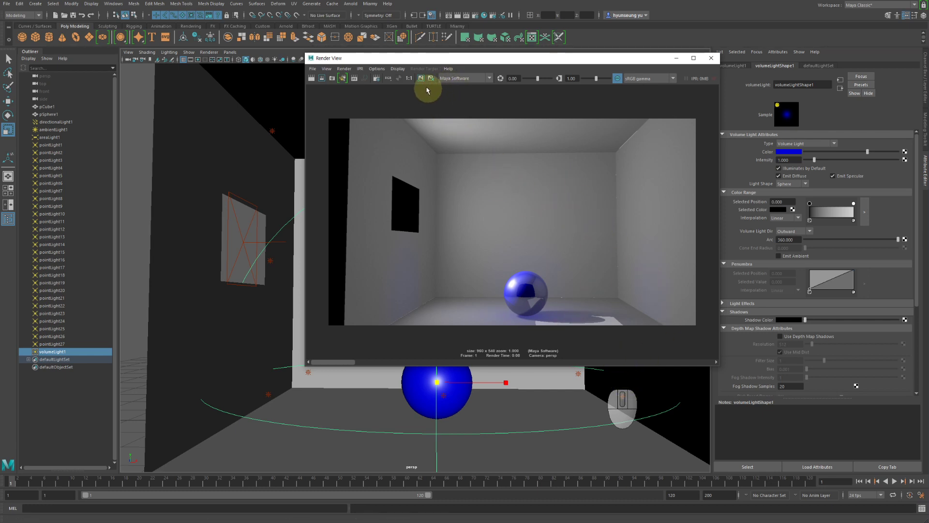
{"action": "left_click", "coordinate": [423, 81]}
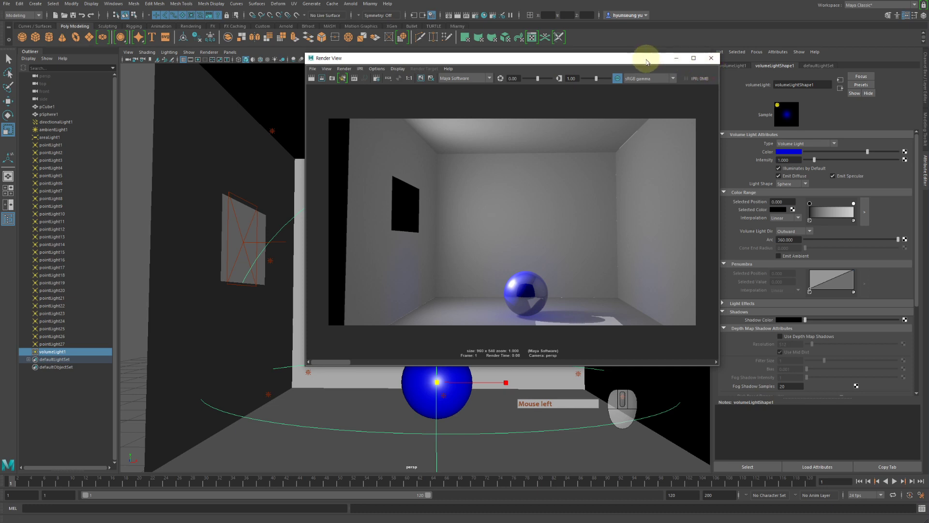
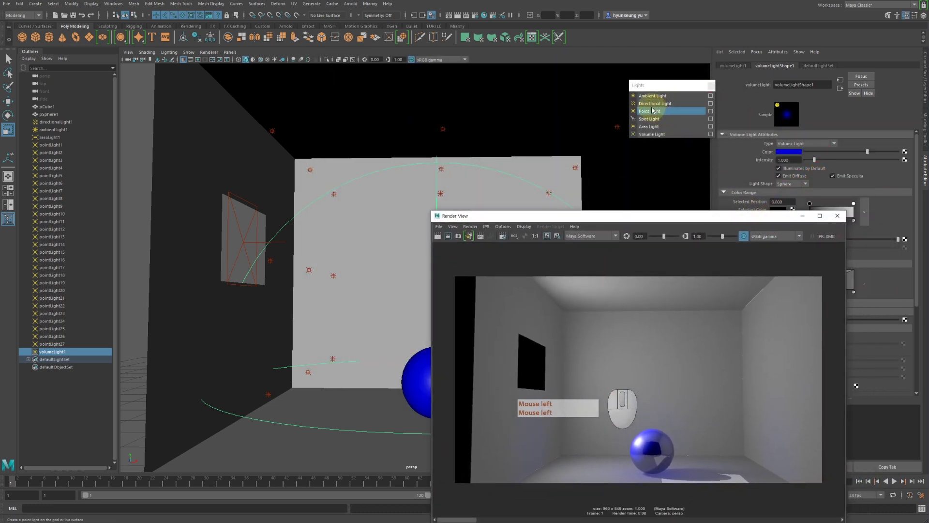
- Create spotLight1 and move it to the upper right near the room's right wall
{"action": "left_click_drag", "start_coordinate": [586, 218], "coordinate": [727, 268]}
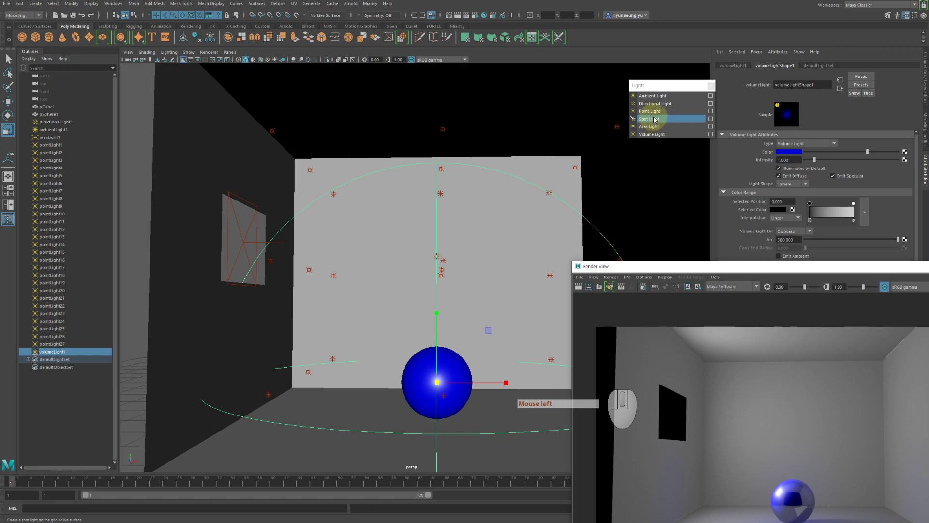
{"action": "left_click", "coordinate": [657, 118]}
{"action": "key", "text": "w"}
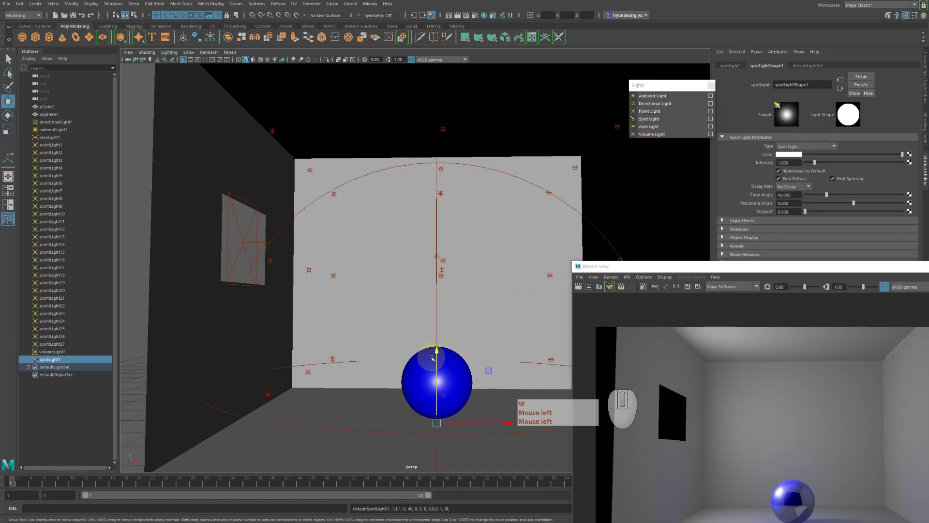
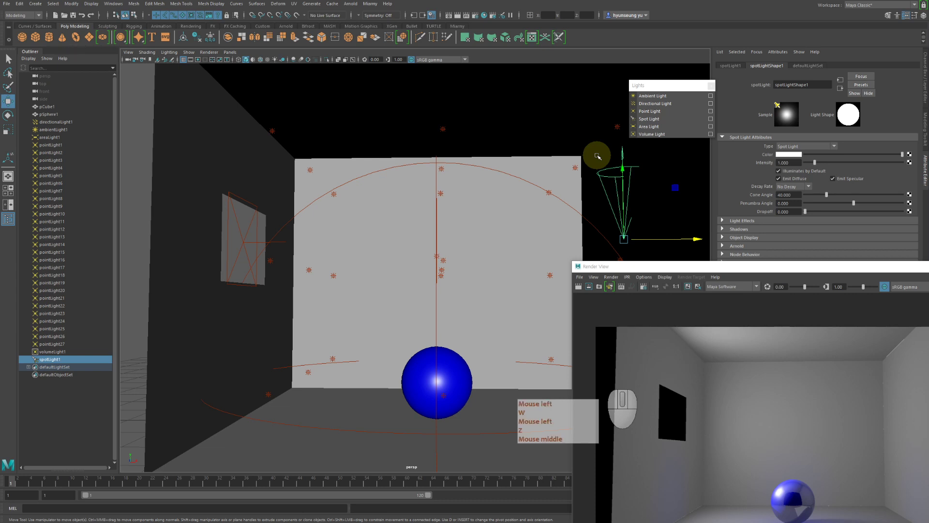
{"action": "left_click", "coordinate": [779, 211]}
{"action": "key", "text": "w"}
{"action": "left_click_drag", "start_coordinate": [760, 268], "coordinate": [579, 84]}
{"action": "key", "text": "w"}
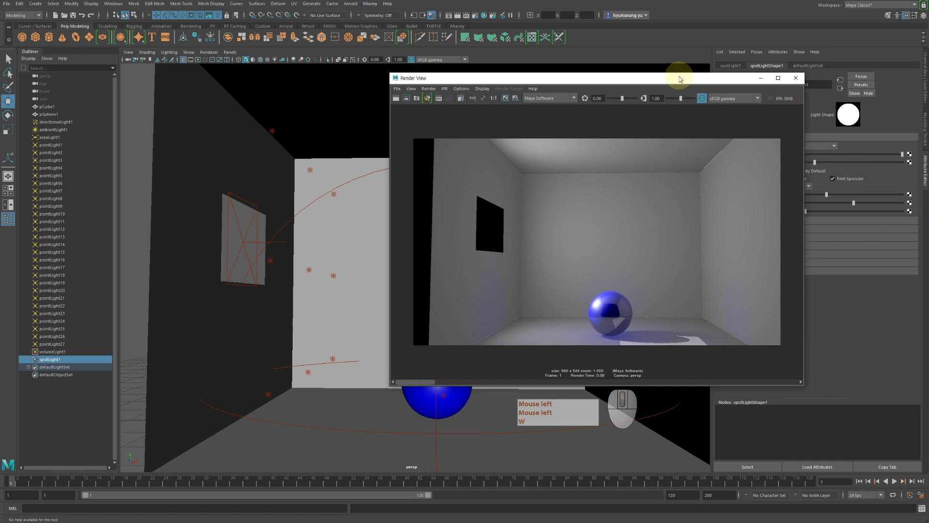
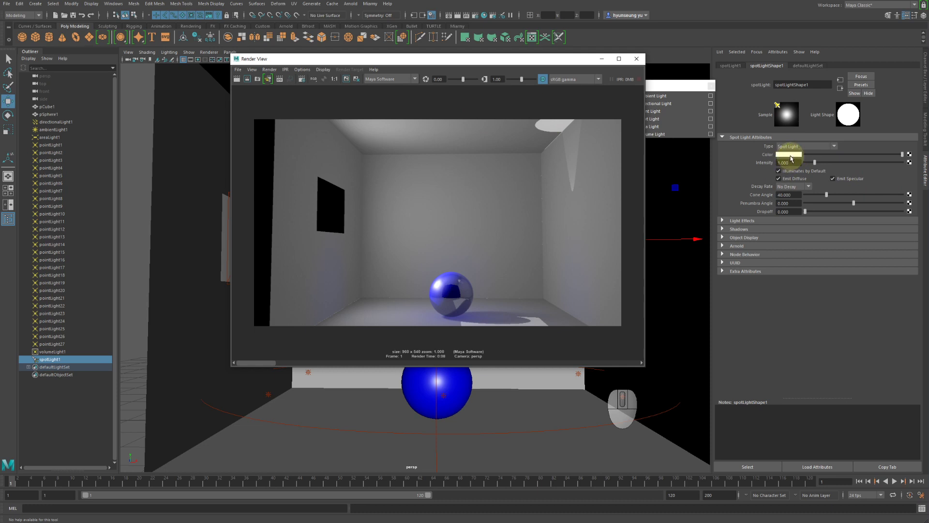
- Make spotLight1 red via its Color swatch and shift the render window to the left
{"action": "left_click", "coordinate": [793, 157]}
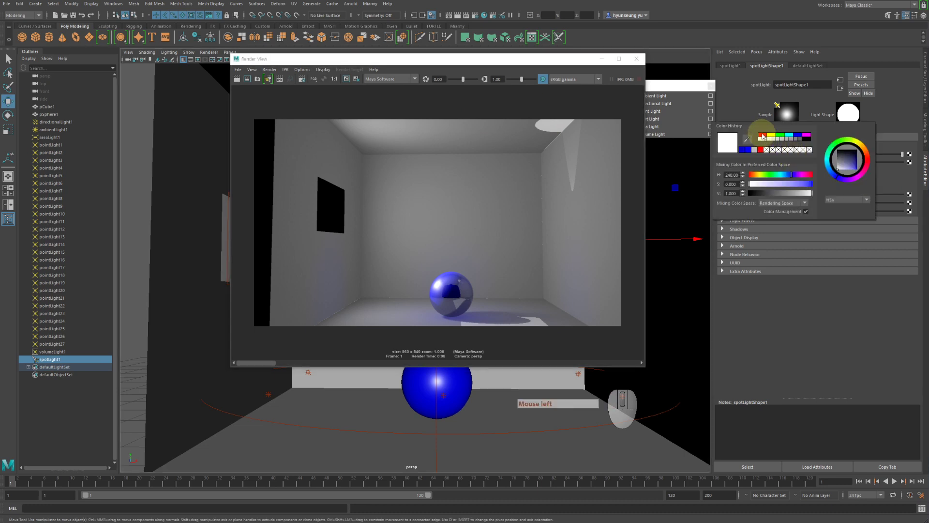
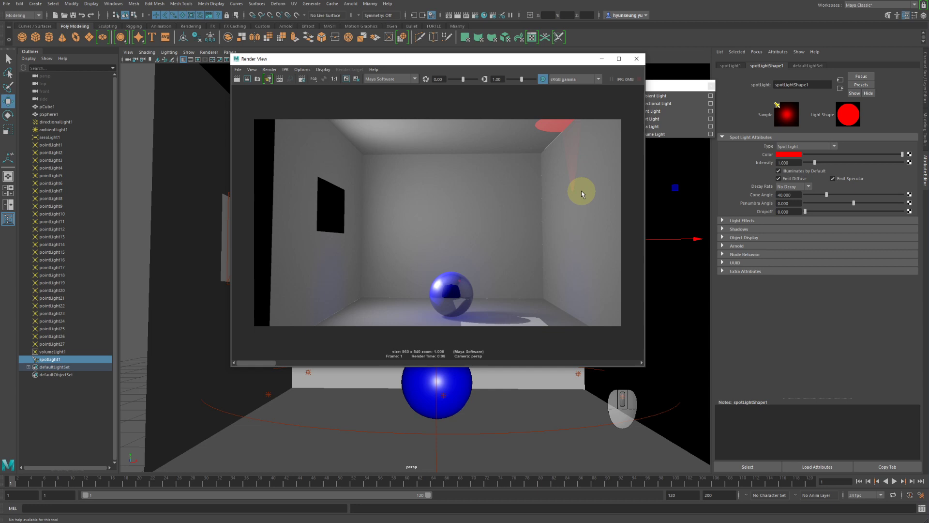
{"action": "left_click_drag", "start_coordinate": [604, 63], "coordinate": [581, 69]}
{"action": "left_click_drag", "start_coordinate": [565, 68], "coordinate": [447, 95]}
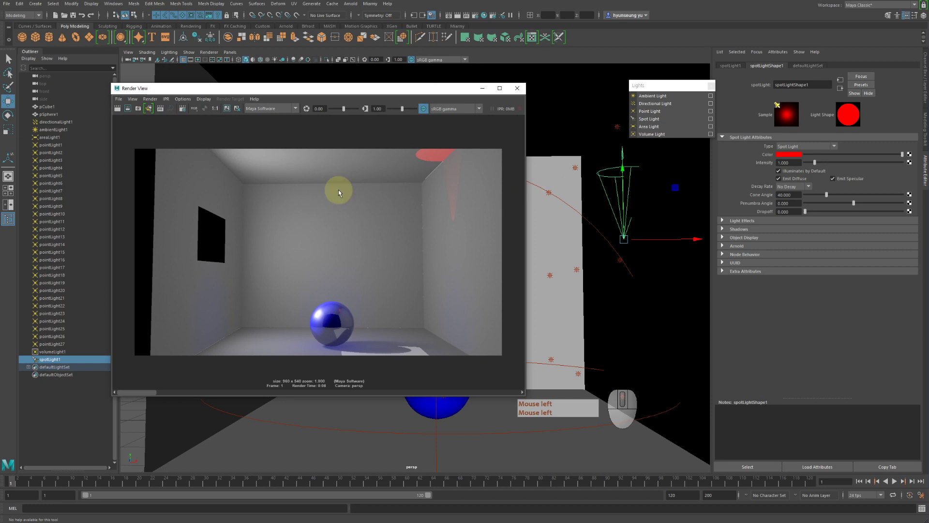
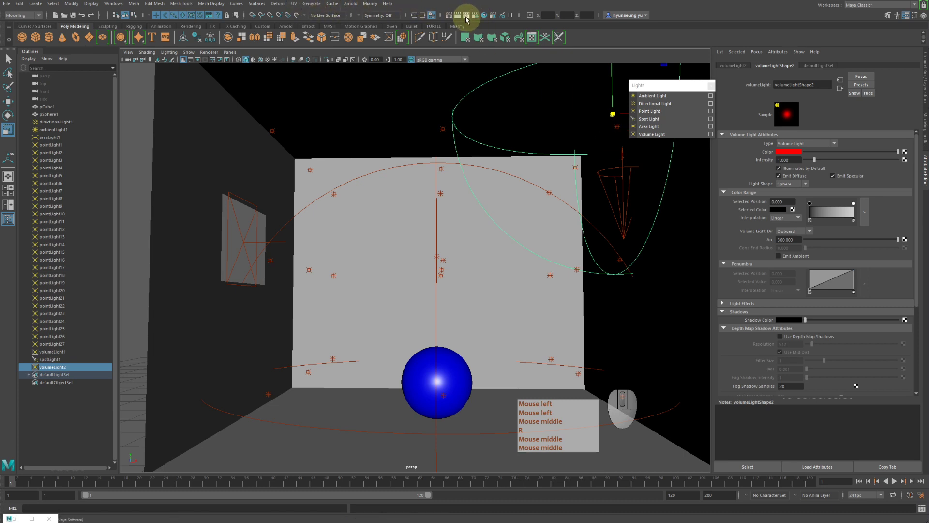
- Render the frame with red volumeLight2 and scroll the kept renders to compare the red glow
{"action": "key", "text": "r"}
{"action": "left_click", "coordinate": [458, 21]}
{"action": "middle_click", "coordinate": [458, 21]}
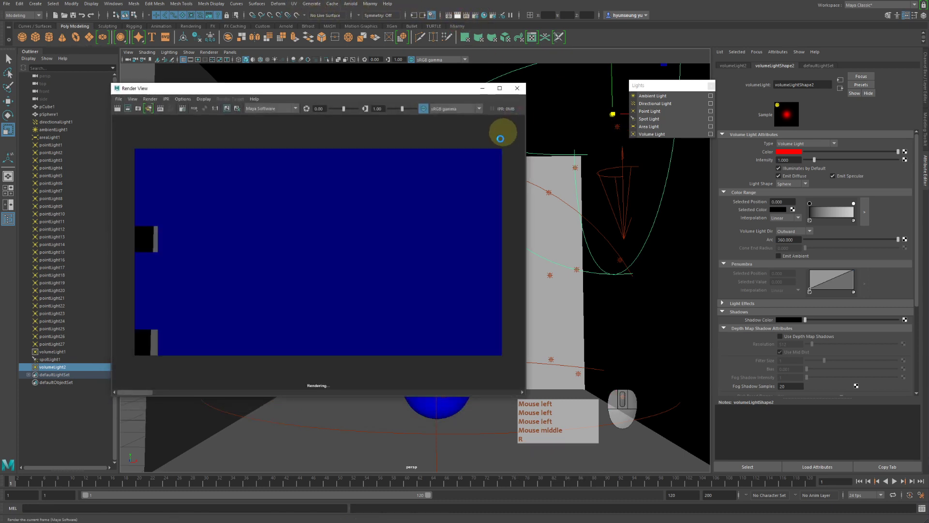
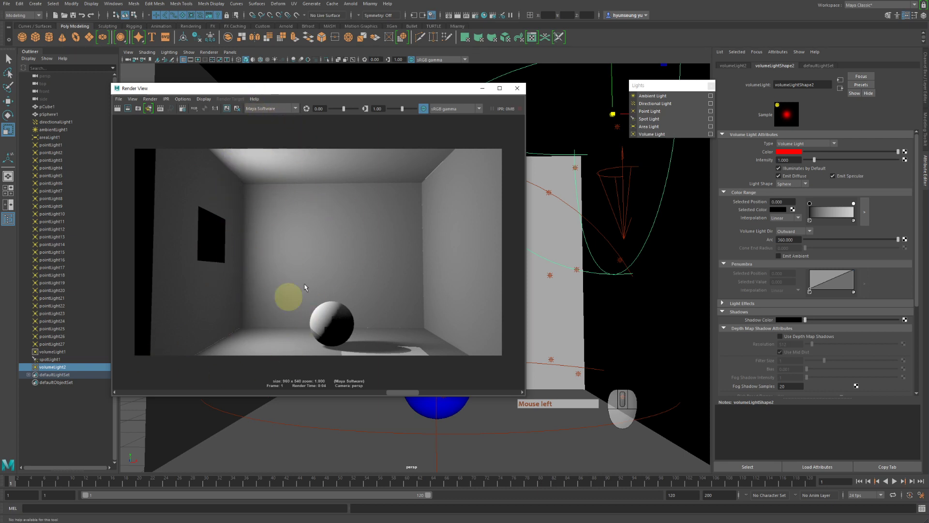
{"action": "left_click_drag", "start_coordinate": [408, 394], "coordinate": [313, 399]}
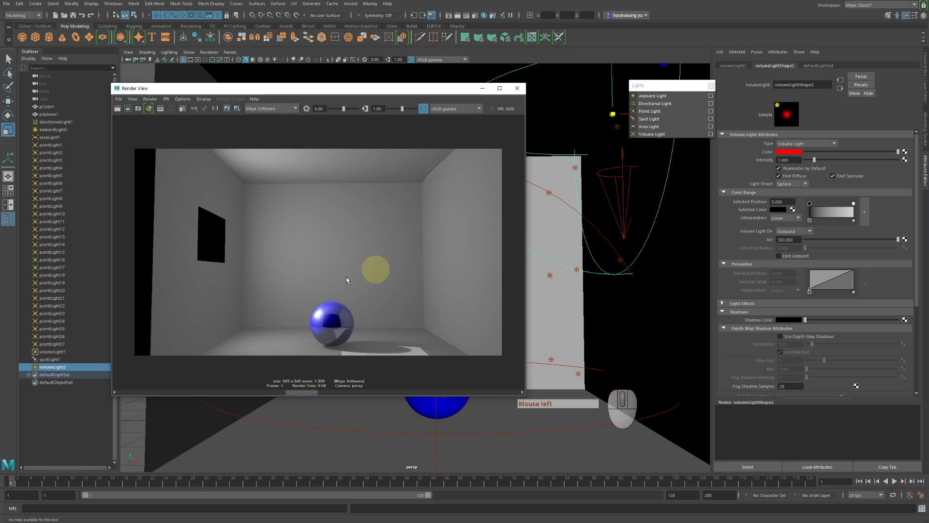
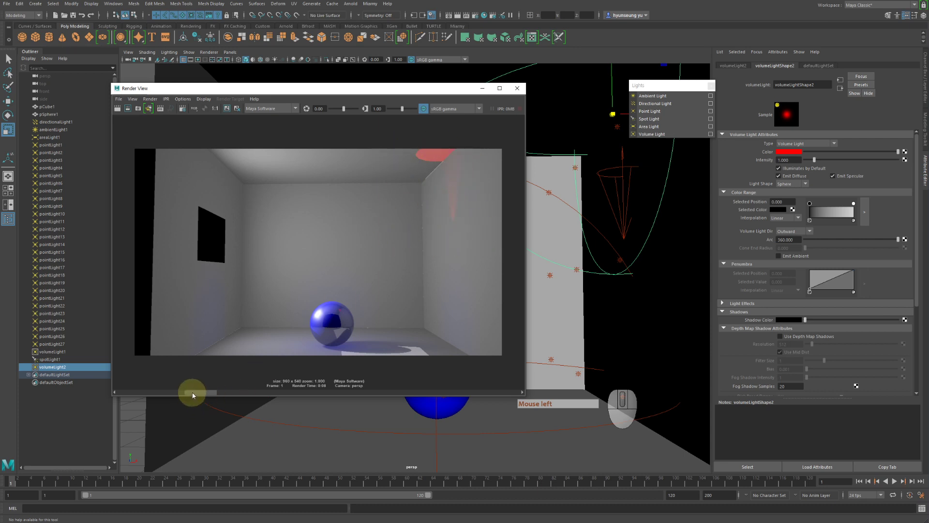
{"action": "left_click_drag", "start_coordinate": [196, 394], "coordinate": [162, 396]}
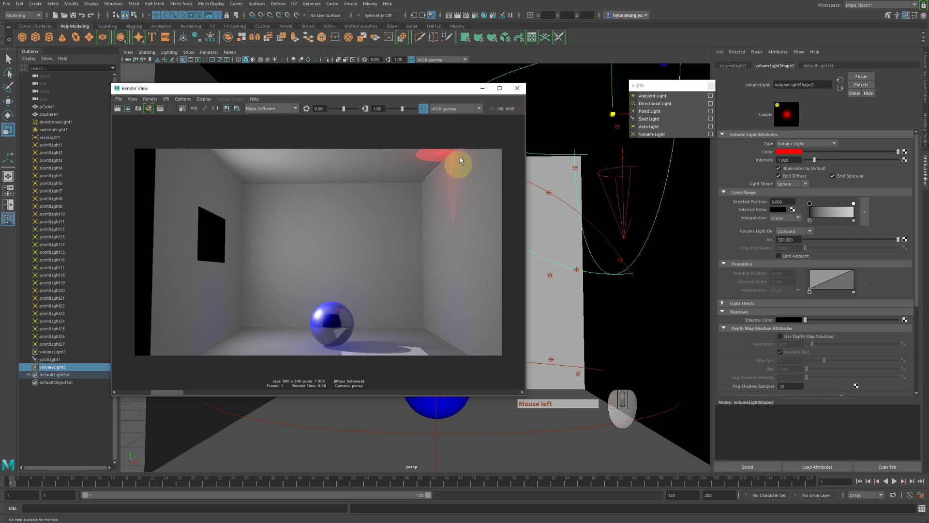